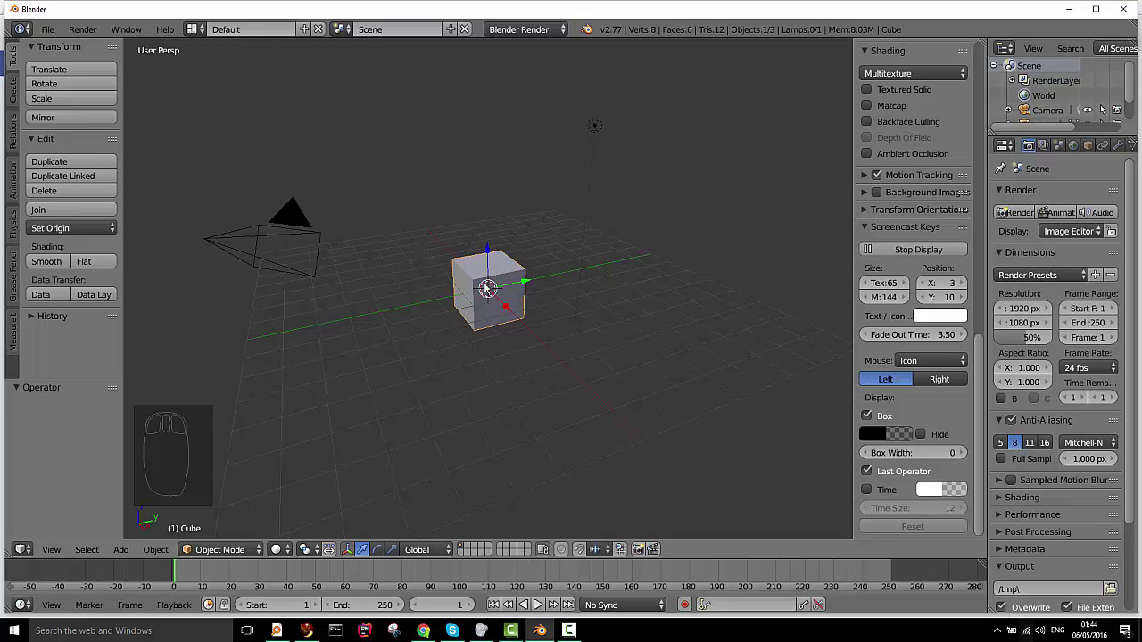
Delete the default cube and add a Cylinder mesh at the origin
key("Delete")
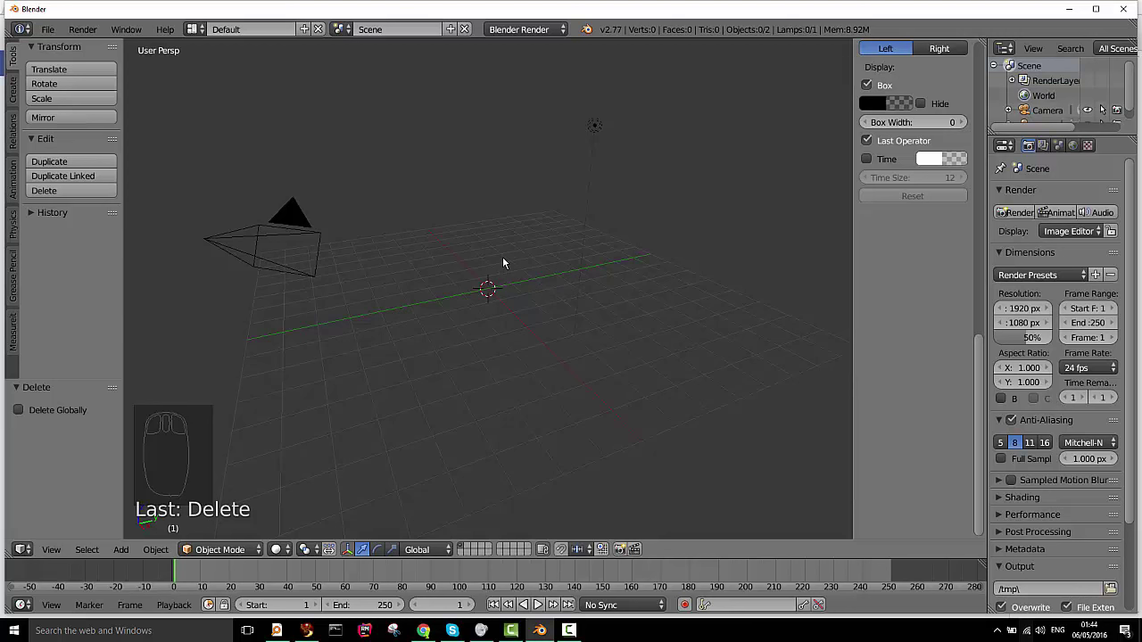
key("shift+a")
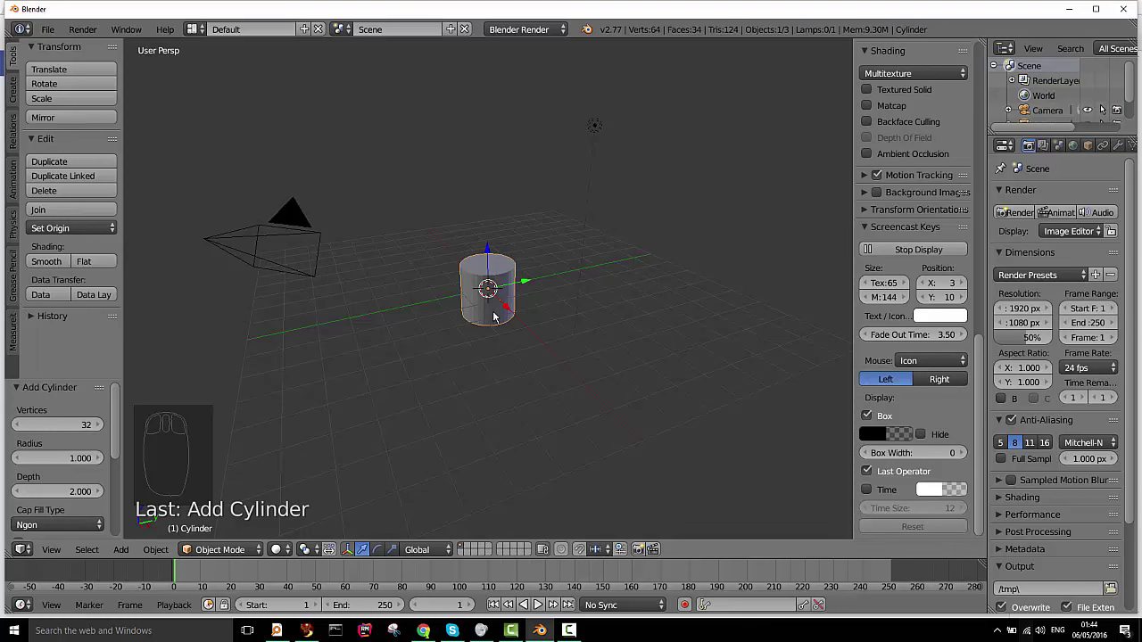
Rotate the cylinder 90° on X and scale it along Y into a long tube in top ortho view
key("r")
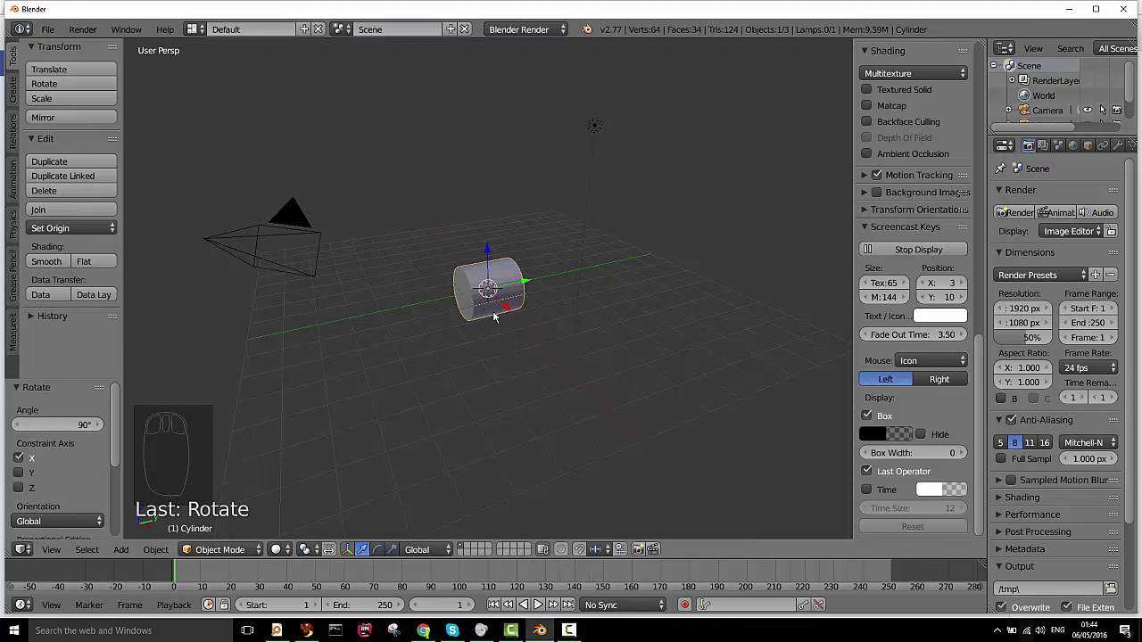
key("KP_7")
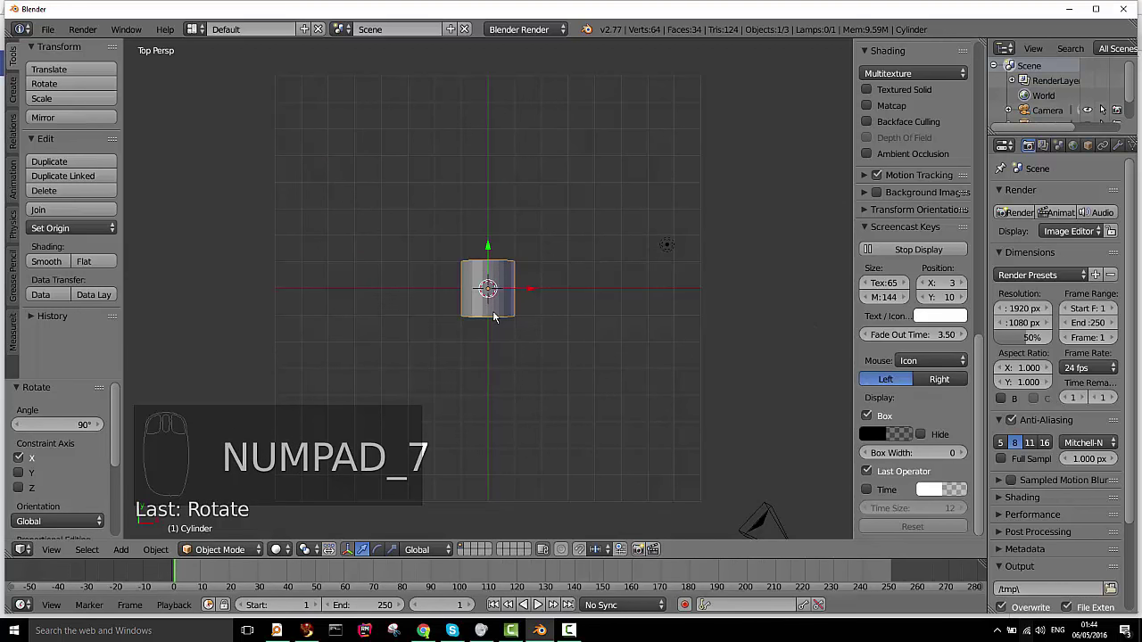
key("KP_5")
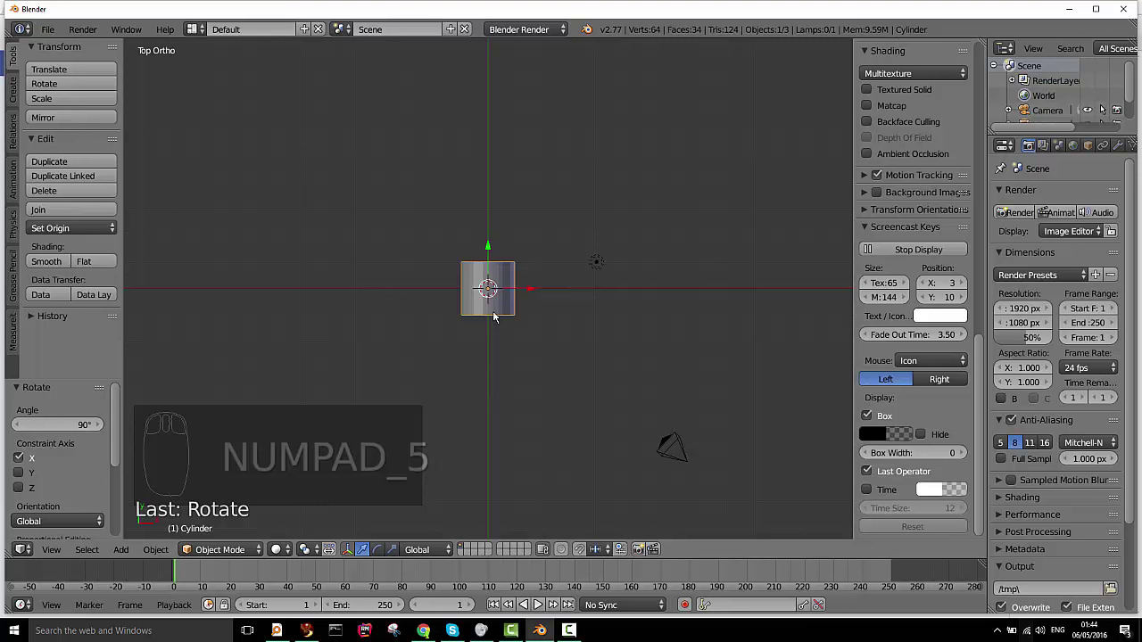
key("s")
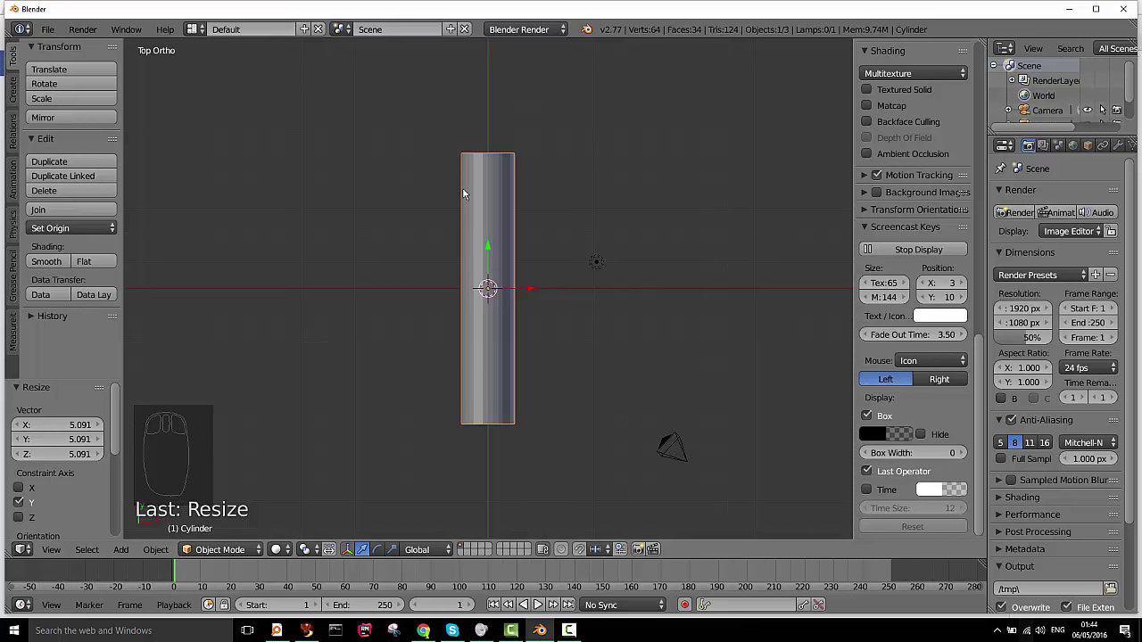
Add many evenly spaced loop cuts along the tube's length in Edit Mode
key("Tab")
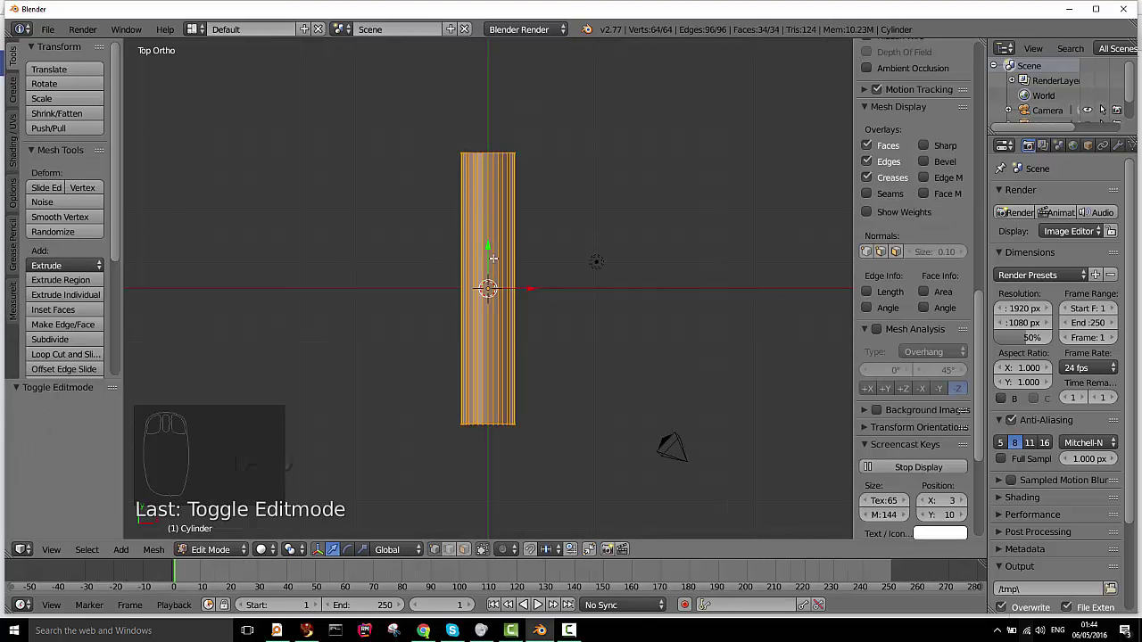
key("ctrl+r")
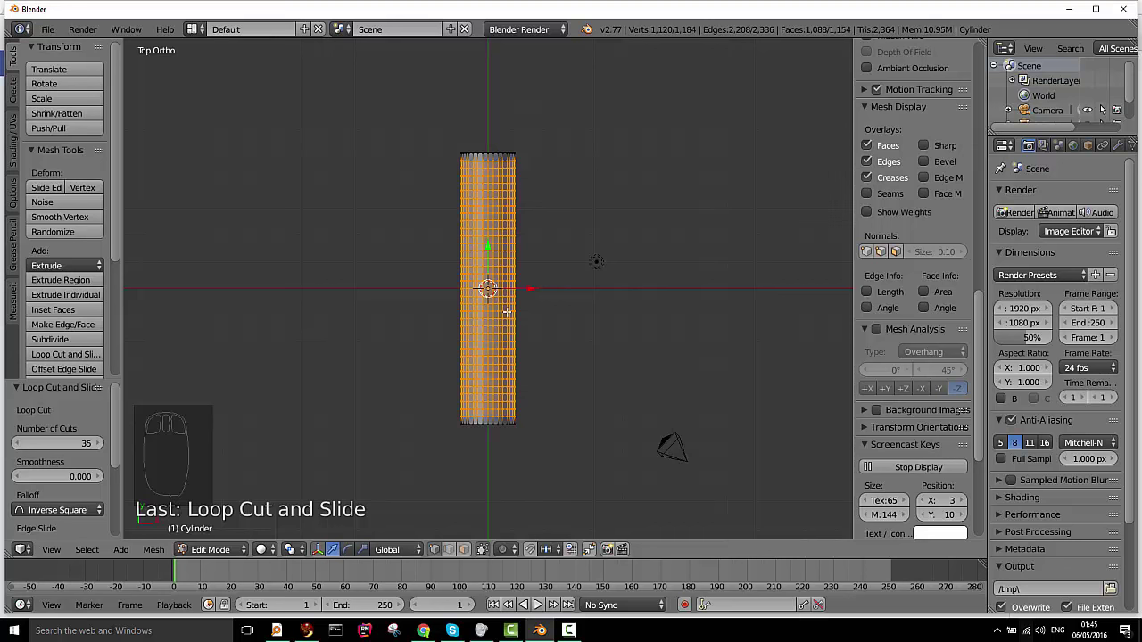
key("Tab")
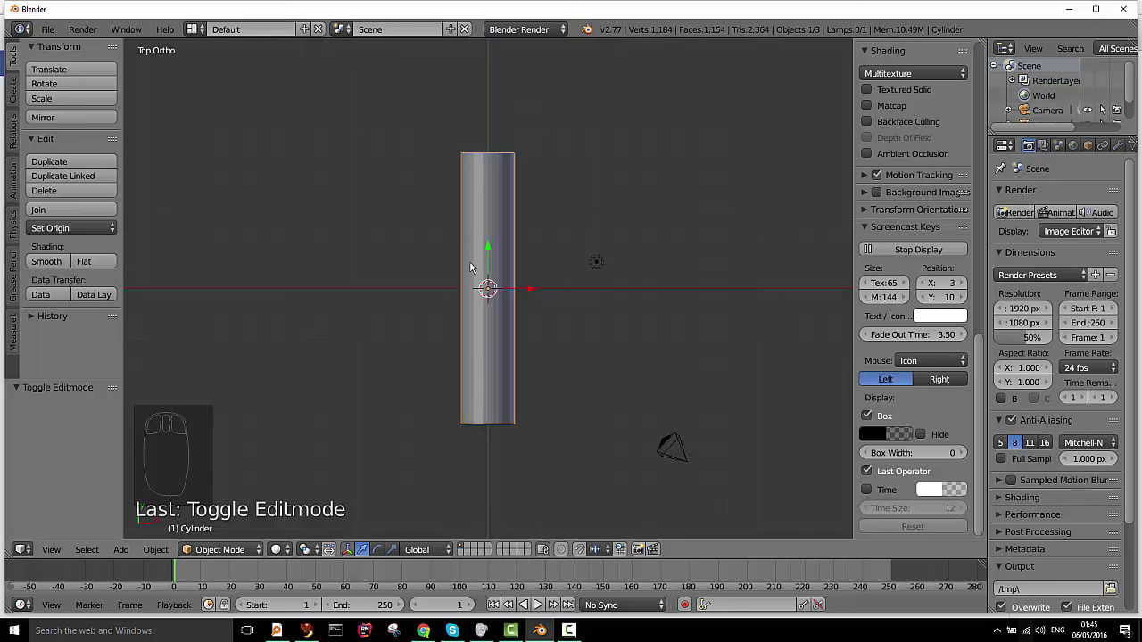
Add a NURBS curve and rotate it to align with the tube, shown in wireframe
key("shift+a")
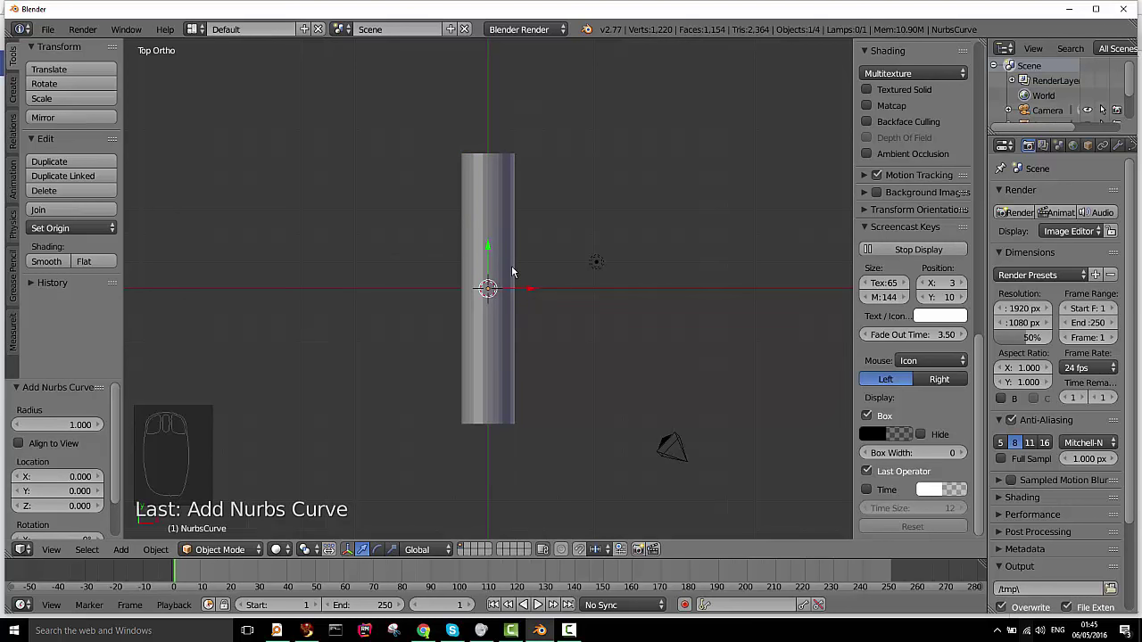
key("z")
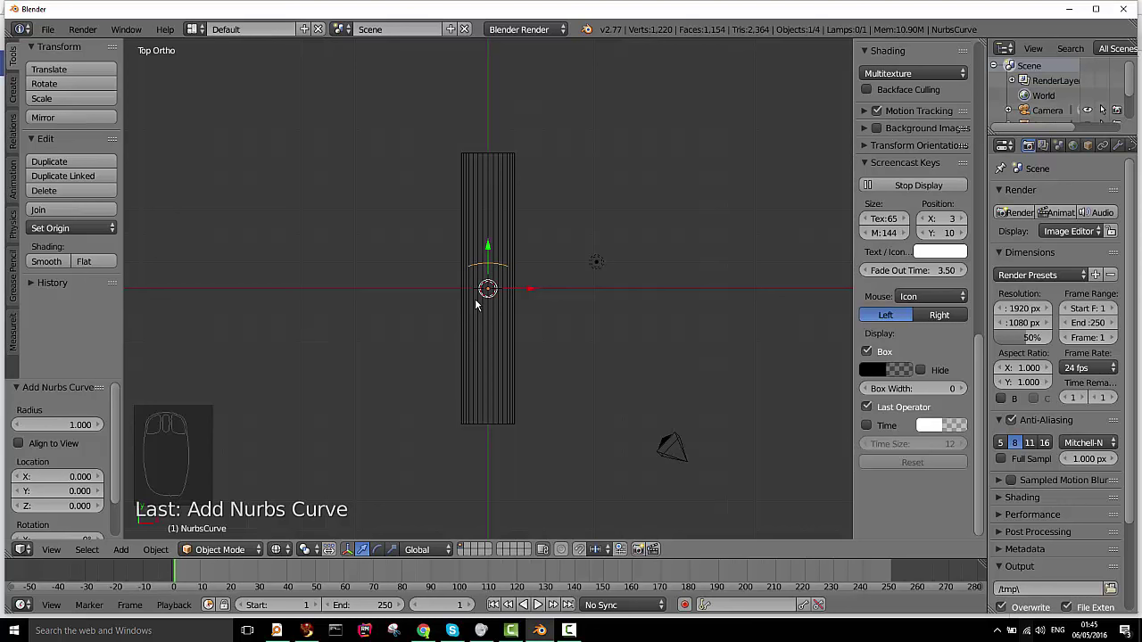
key("r")
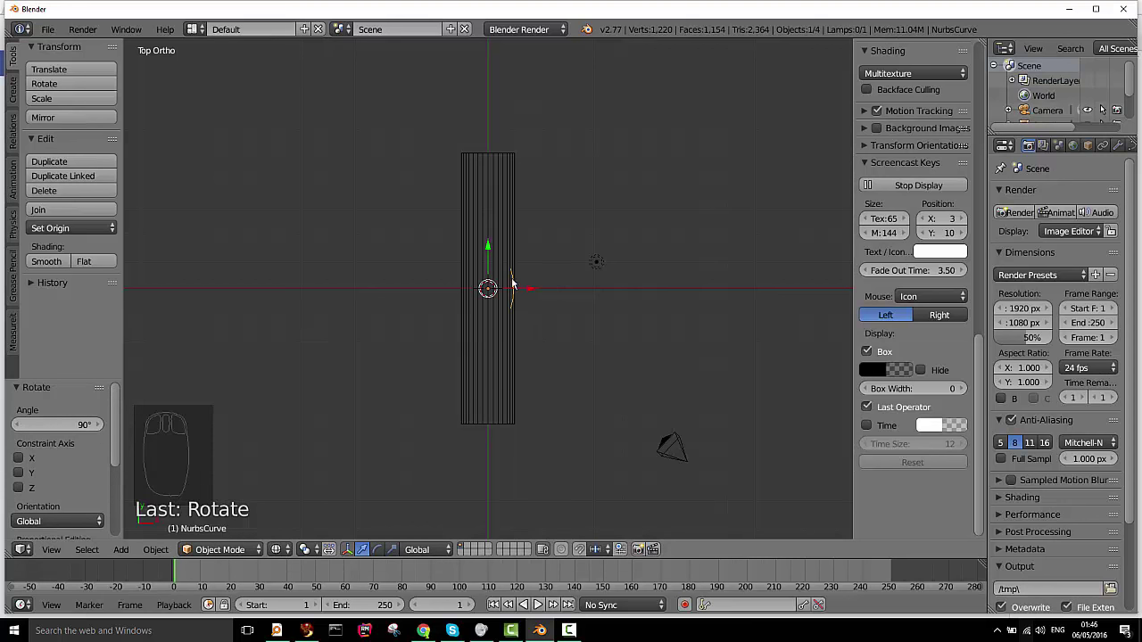
Subdivide the curve and scale its points along Y and X into a path that bends over the tube
key("Tab")
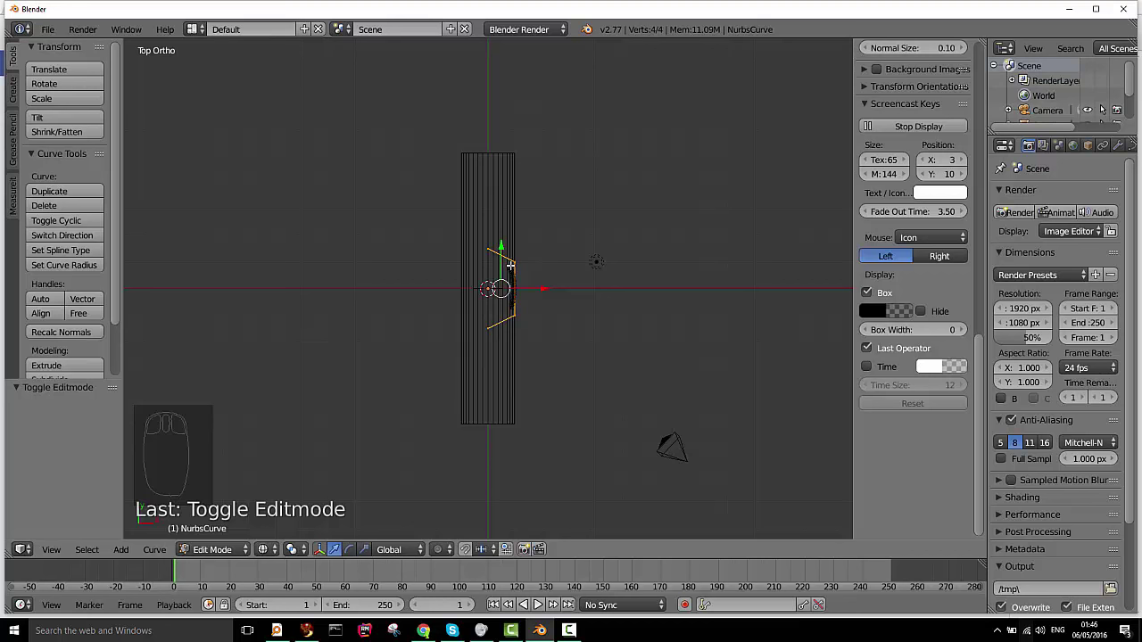
key("w")
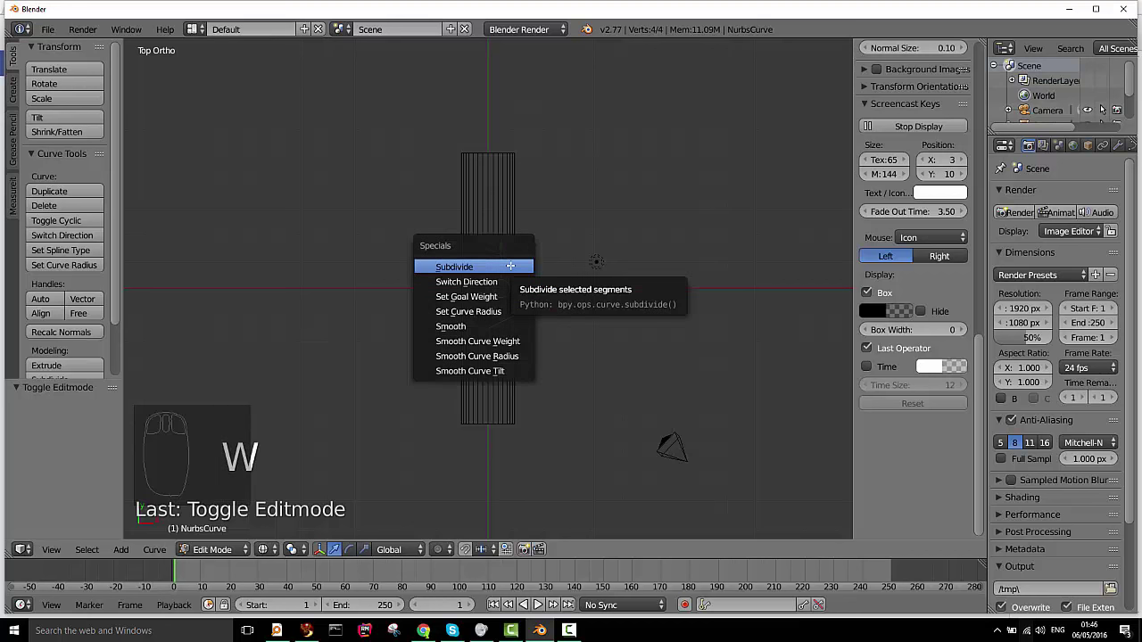
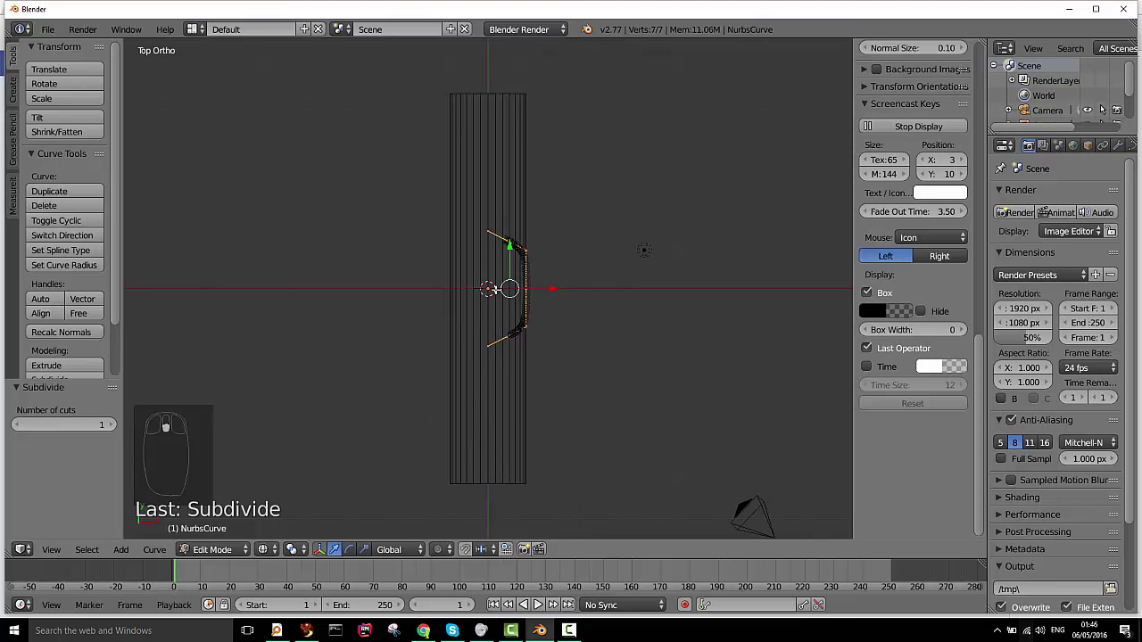
key("s")
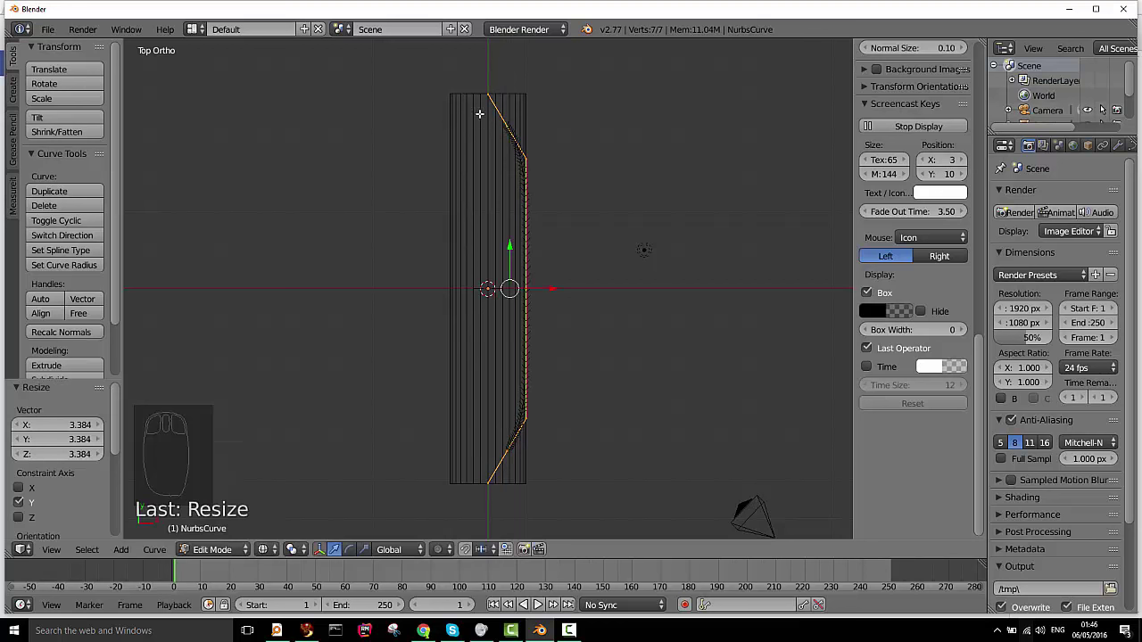
key("s")
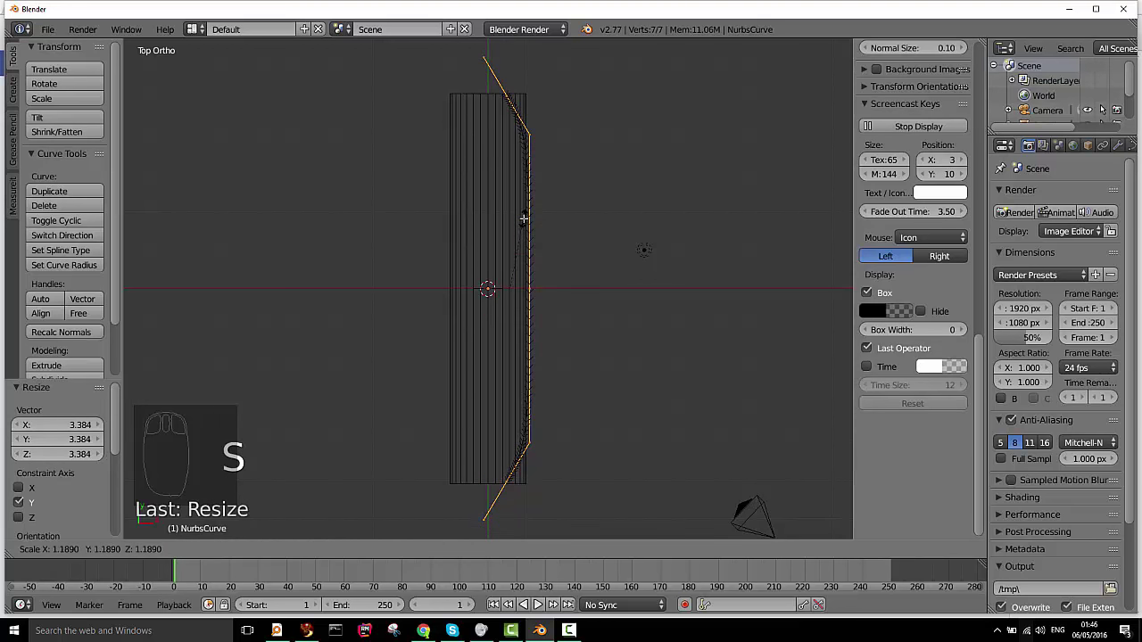
key("s")
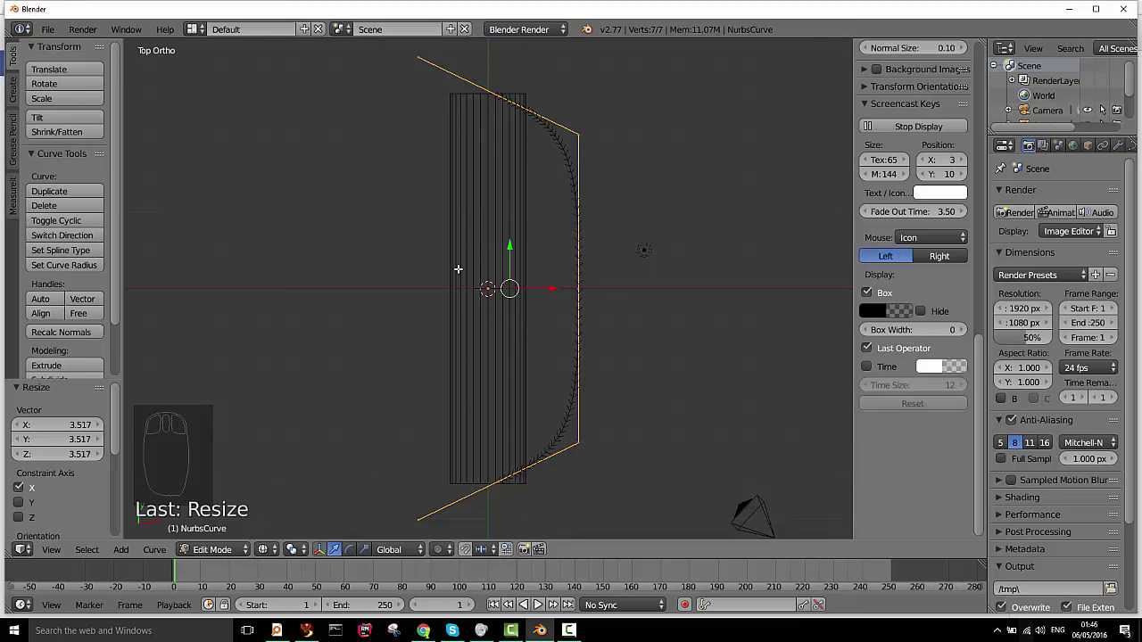
key("Tab")
Apply the tube's scale so it reads 1 at length 10.183, then return to solid shading
right_click(479, 216)
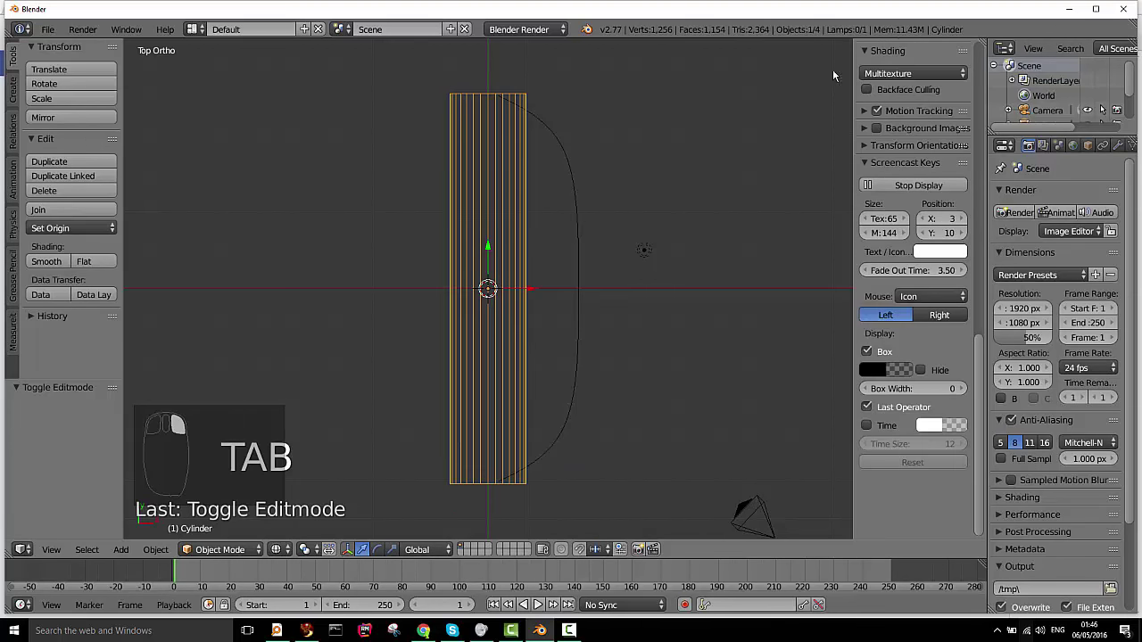
left_click(987, 345)
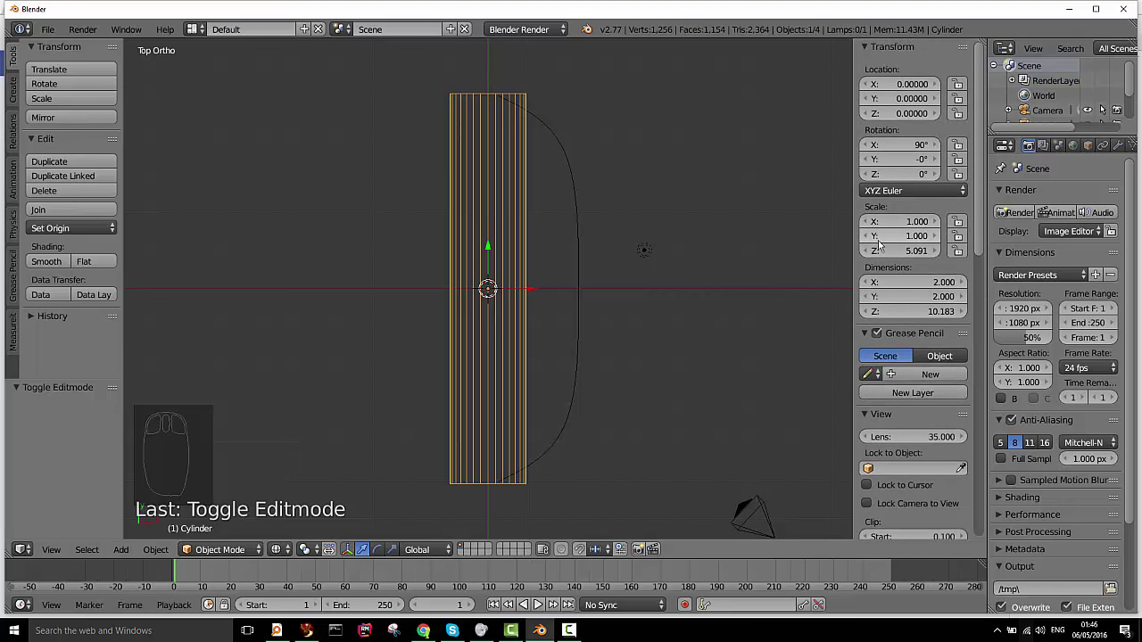
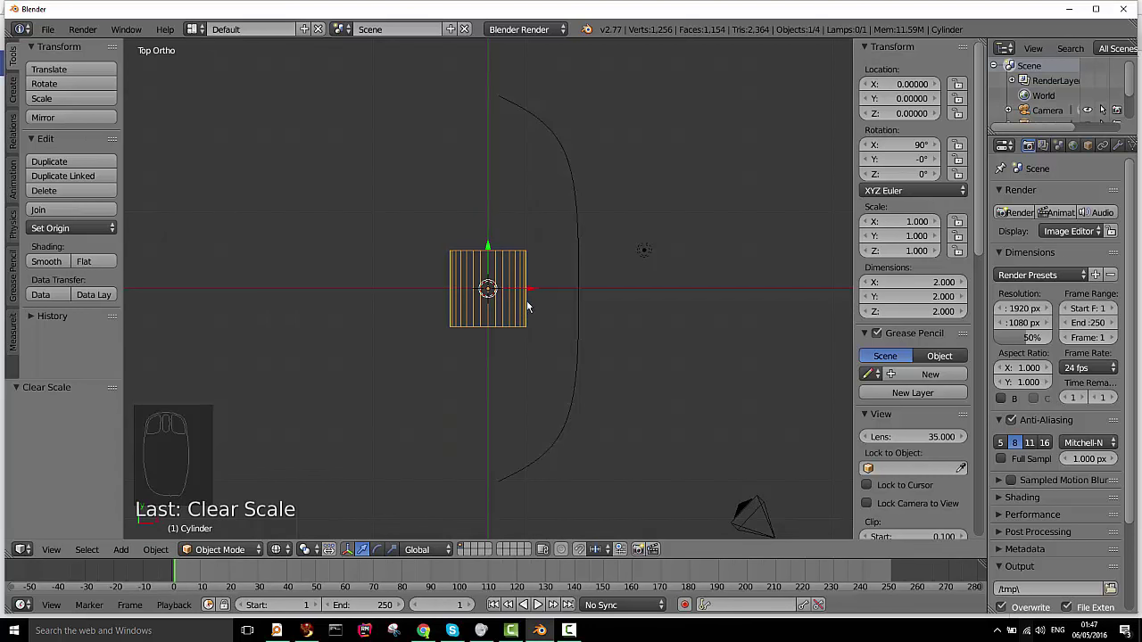
key("ctrl+z")
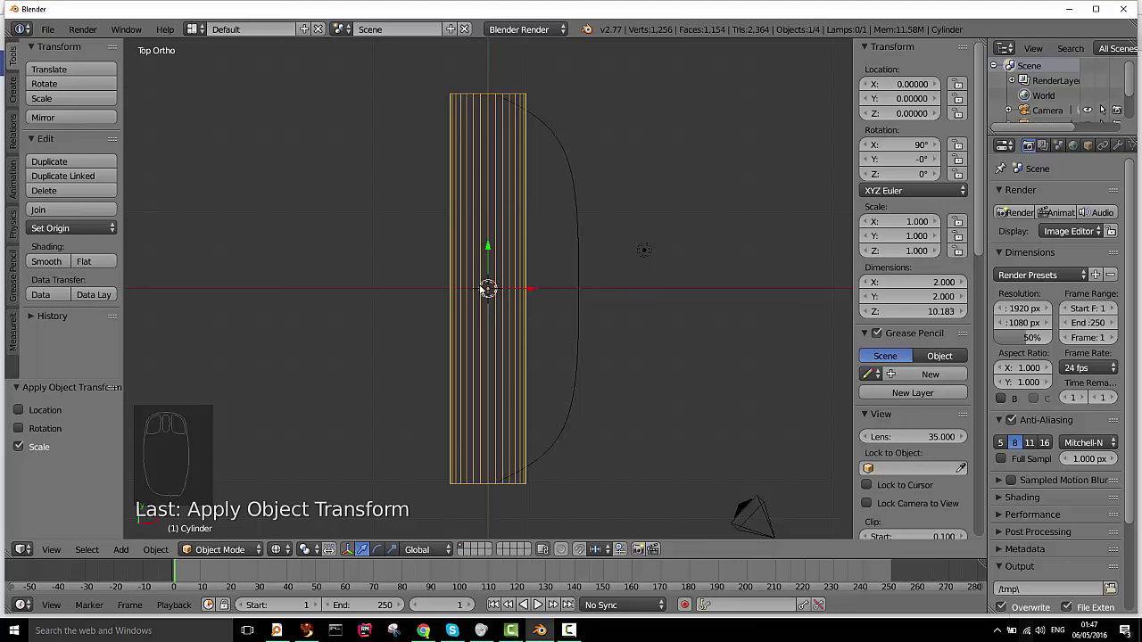
key("z")
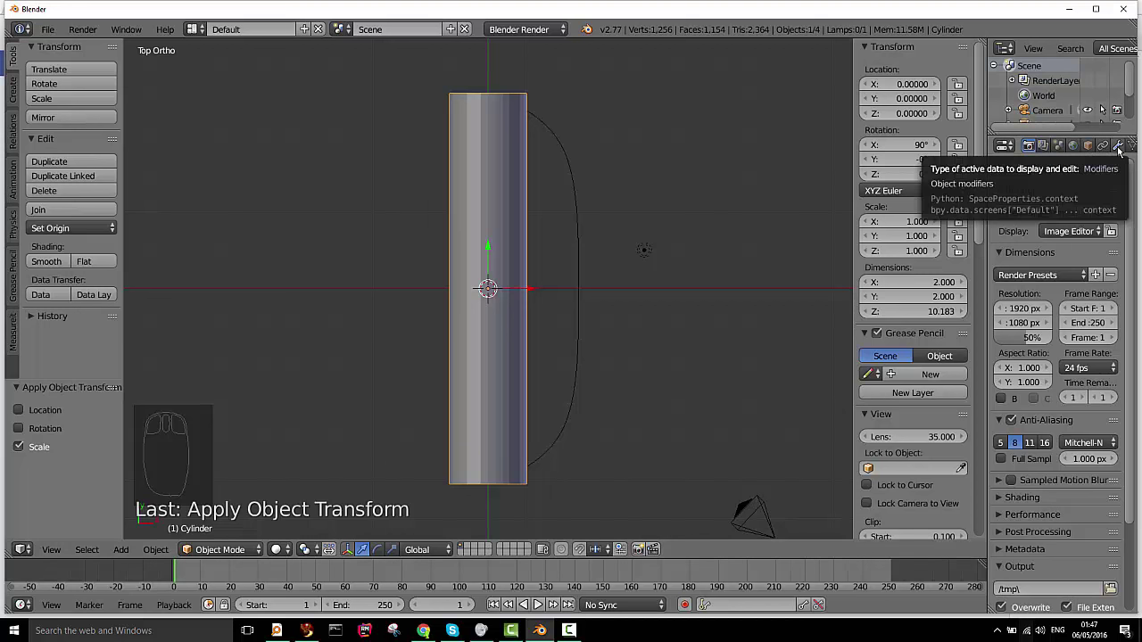
Add a Curve modifier to the tube with NurbsCurve as its object, then select the curve
left_click_drag(1122, 149, 960, 281)
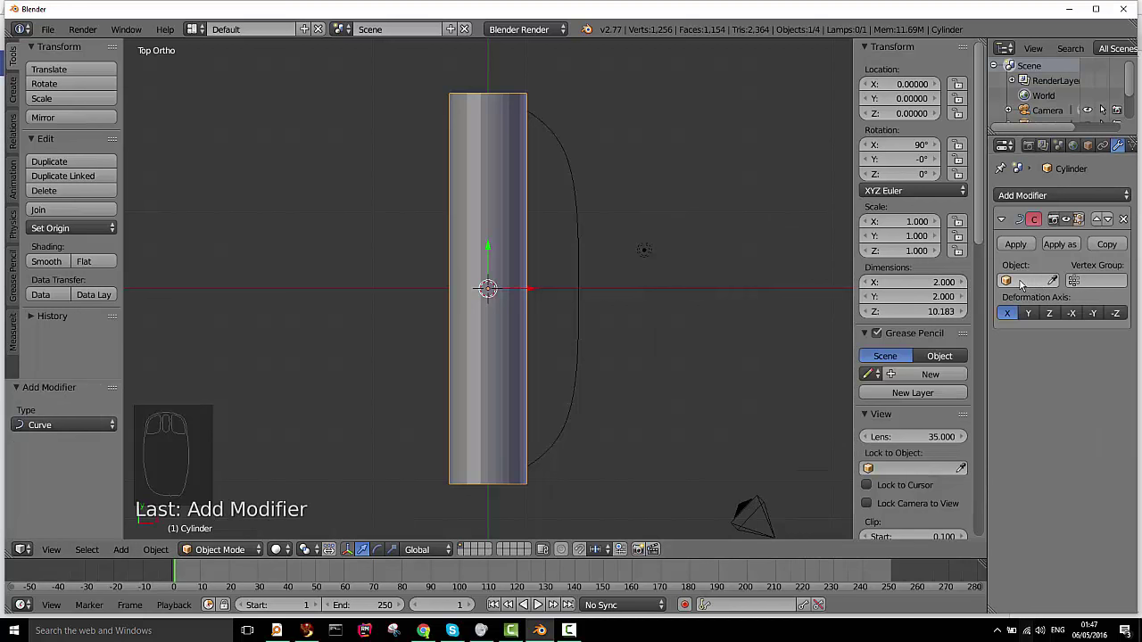
left_click(1023, 284)
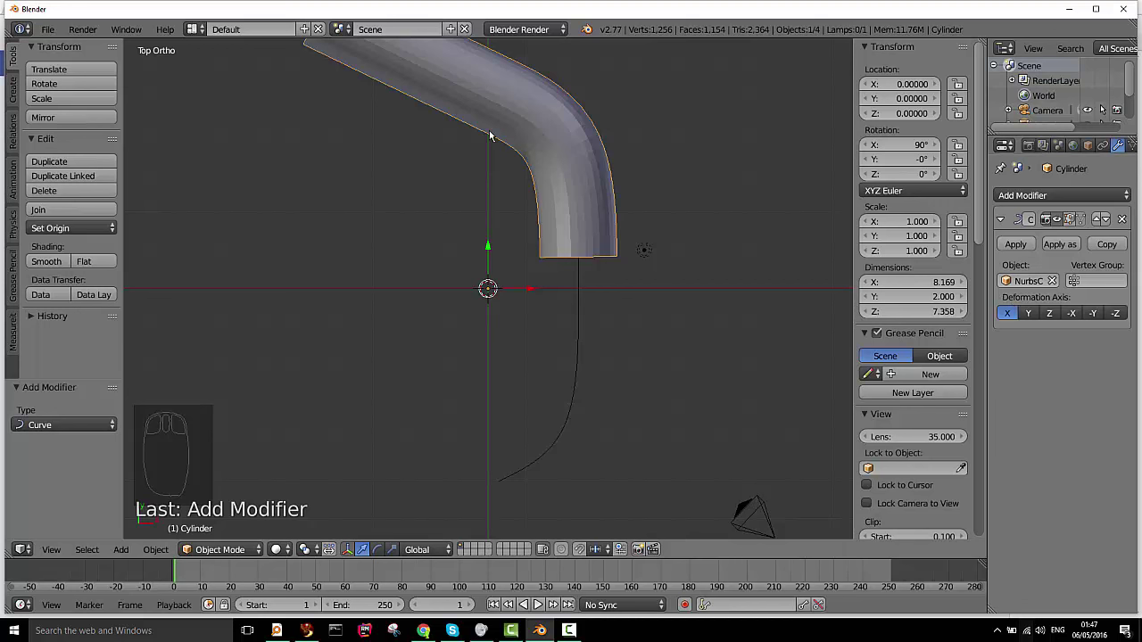
left_click_drag(527, 170, 567, 339)
right_click(567, 339)
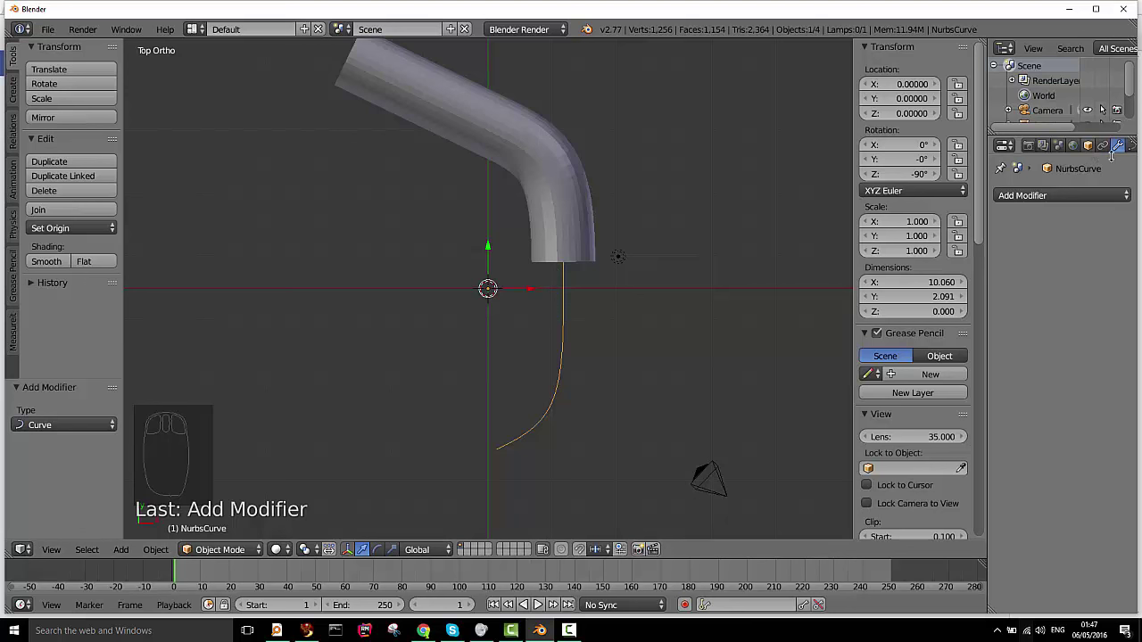
Toggle the curve's stretch and bounds-clamp options in its data settings
left_click(1137, 151)
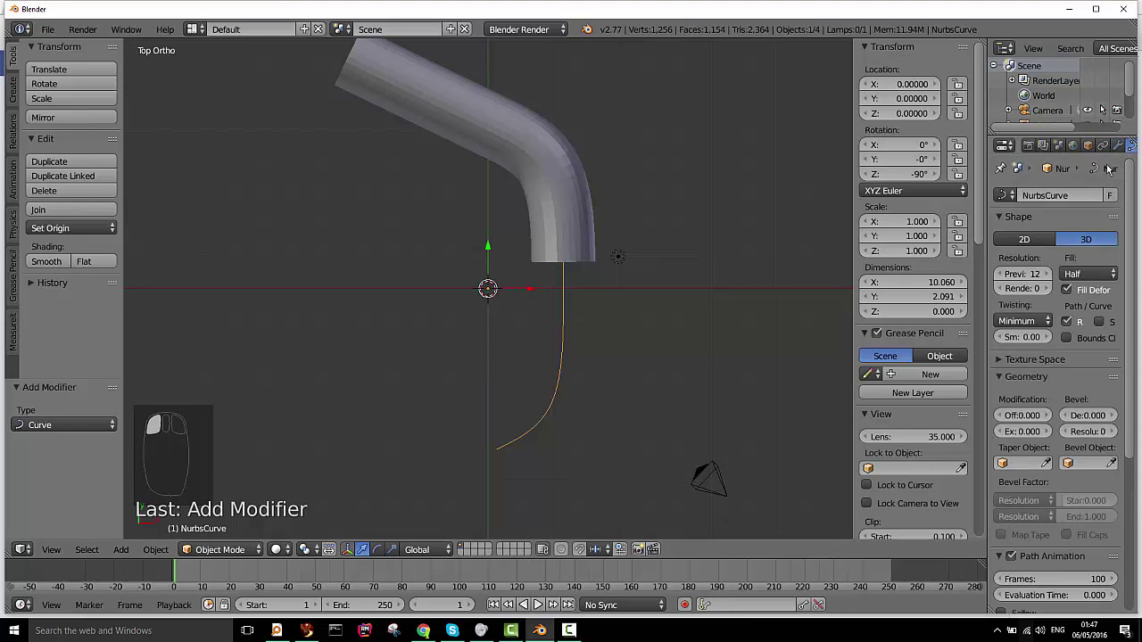
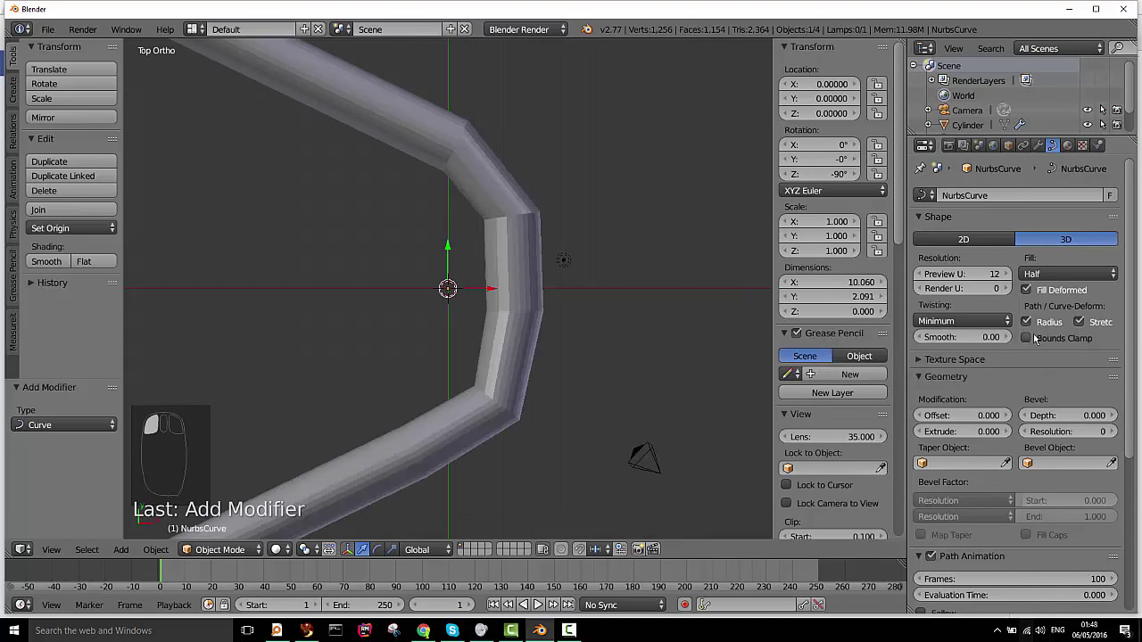
left_click(1031, 340)
left_click(1030, 340)
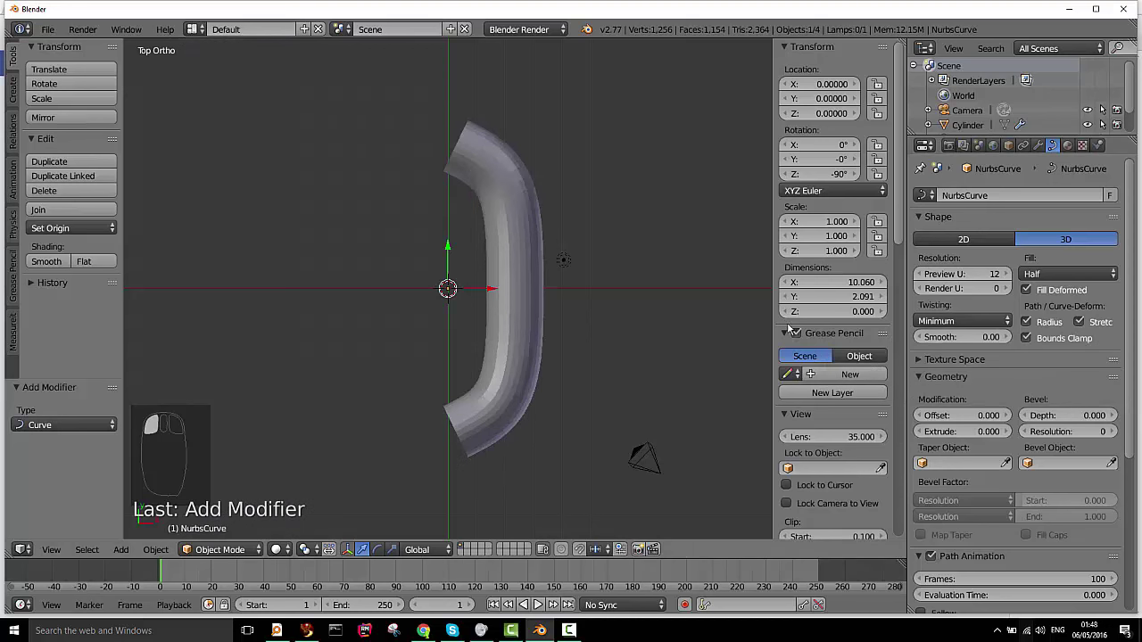
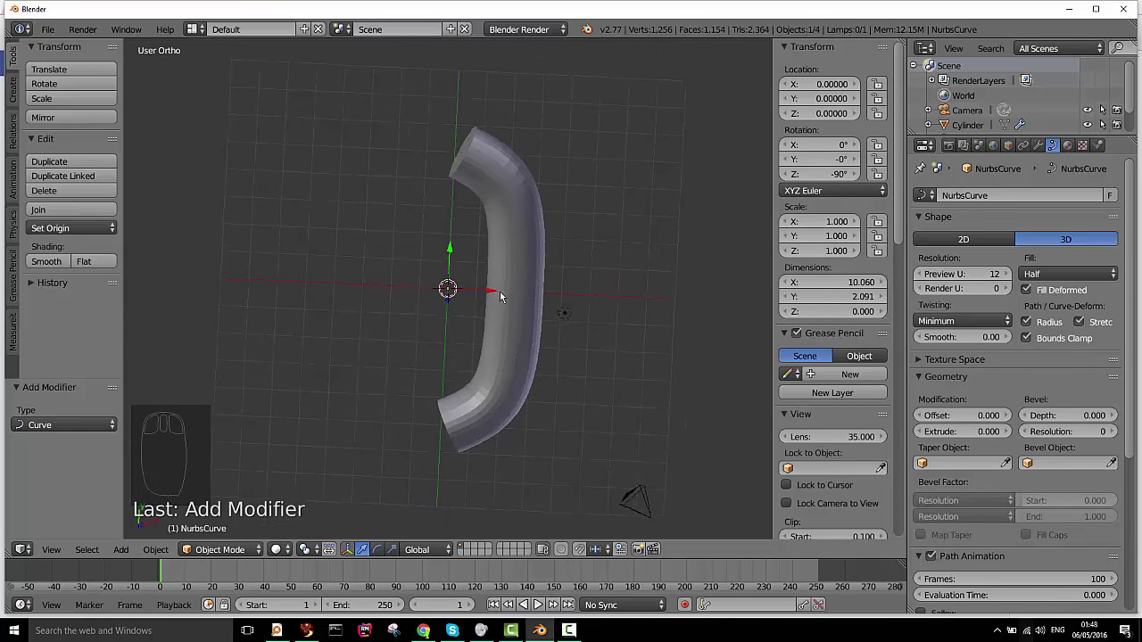
Move a NURBS control point in top view so the tube hooks over at its top
key("KP_7")
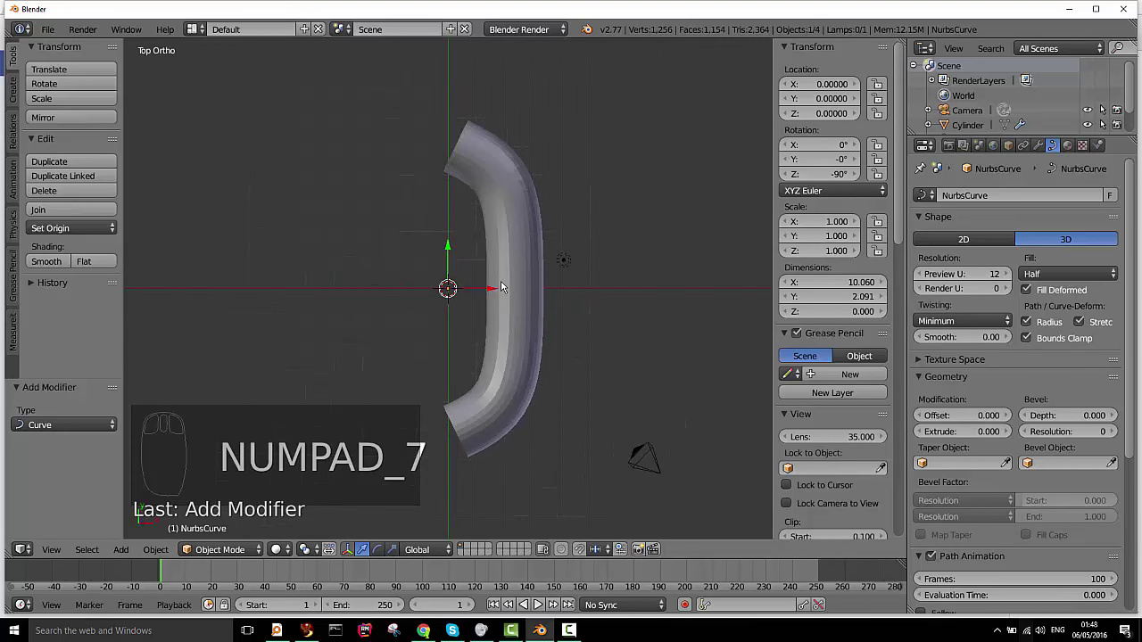
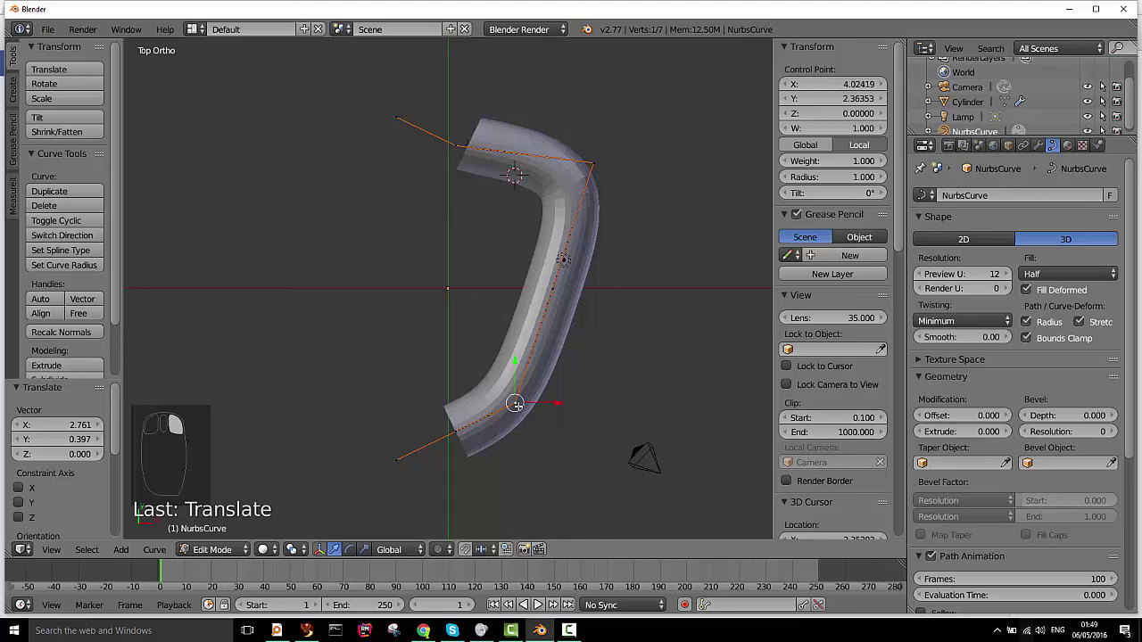
key("g")
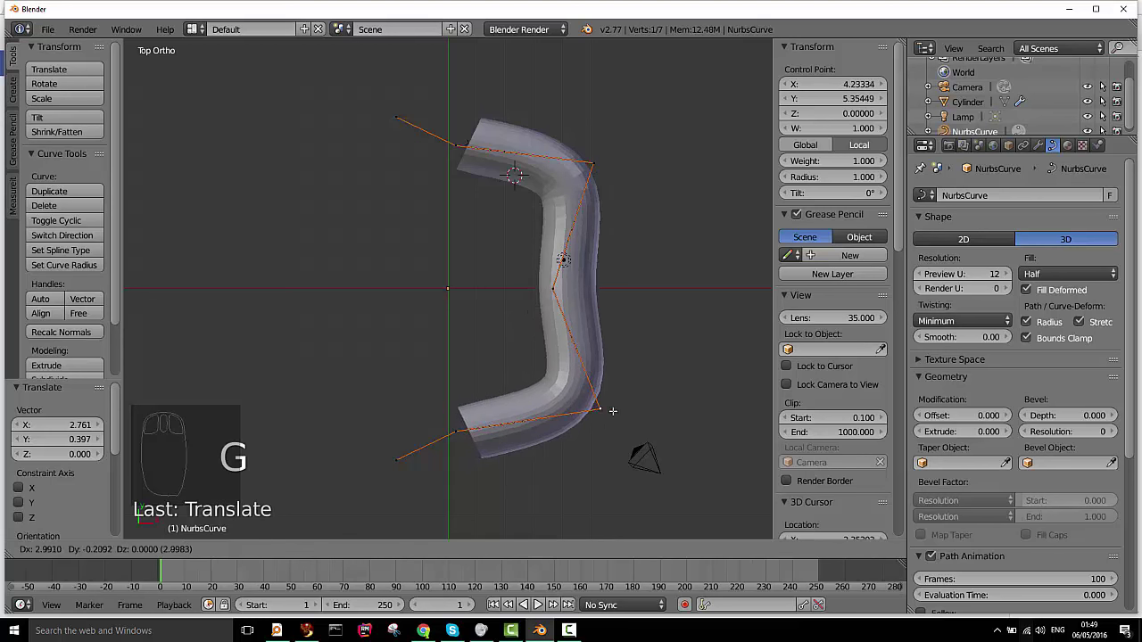
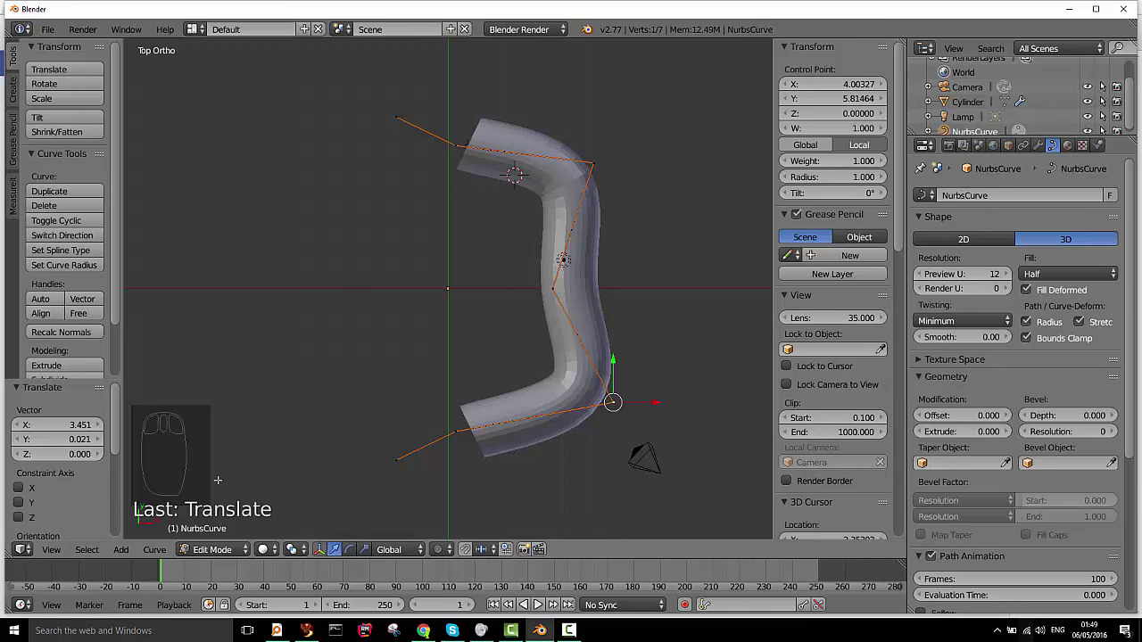
key("Tab")
Select the bent cylinder and show its Curve modifier settings
right_click(522, 153)
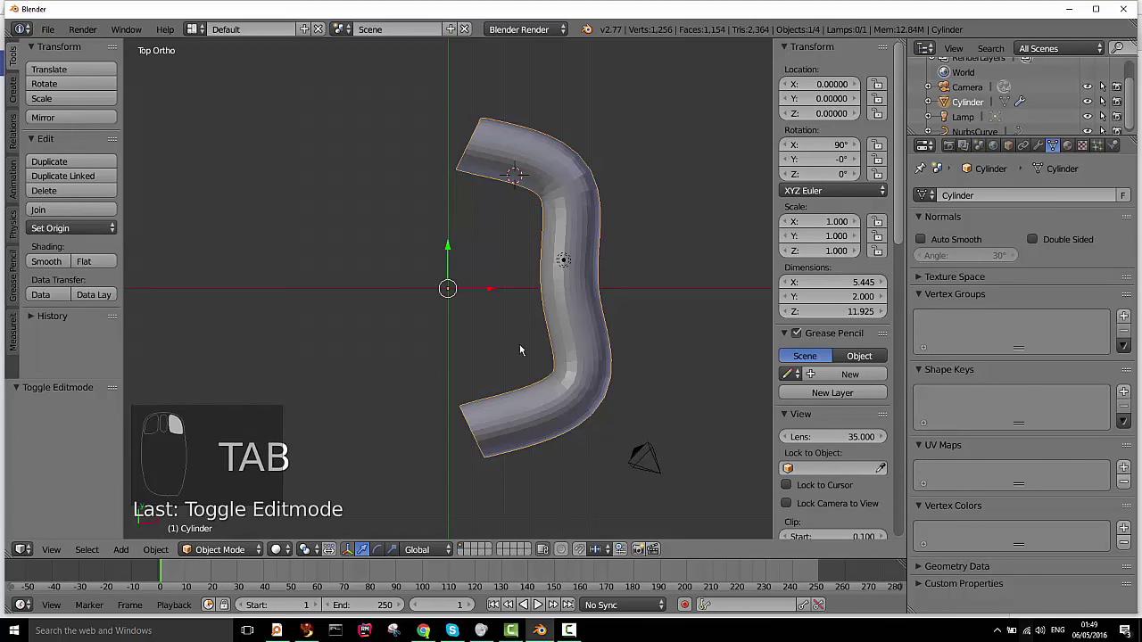
left_click(1048, 150)
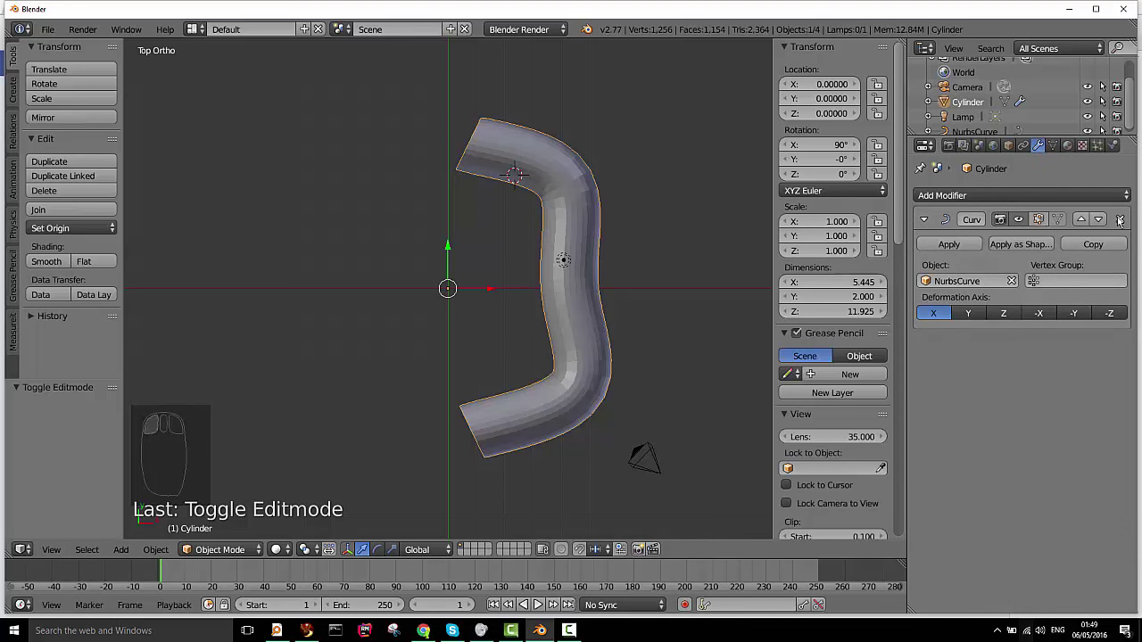
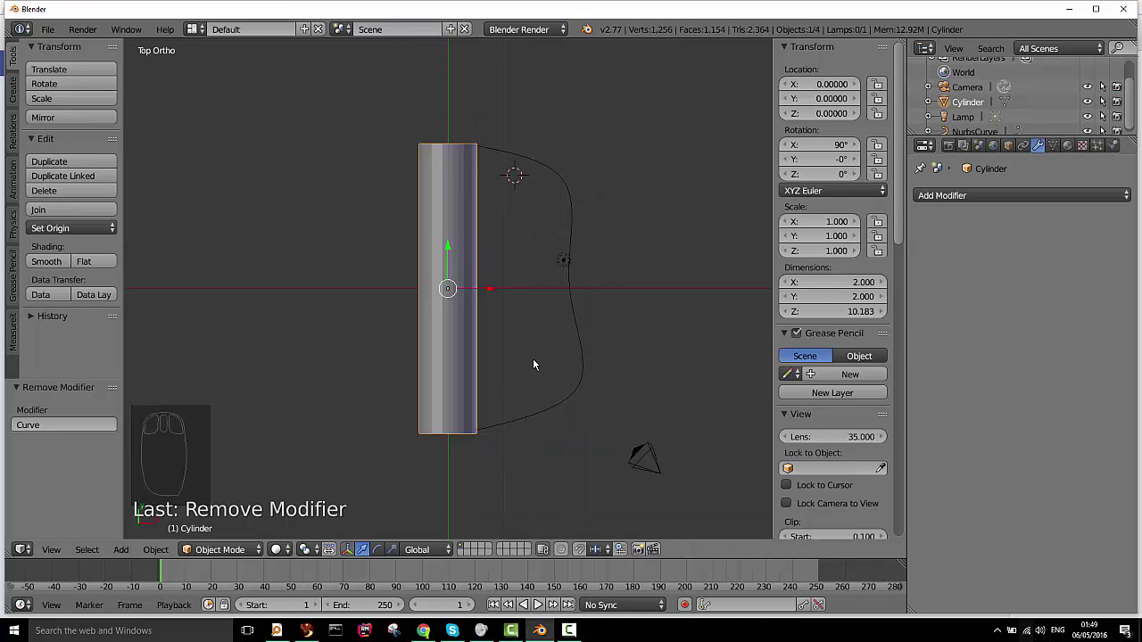
Add a Bezier curve at the origin, rotate it and scale it to about 10.19 along the straight cylinder
key("shift+a")
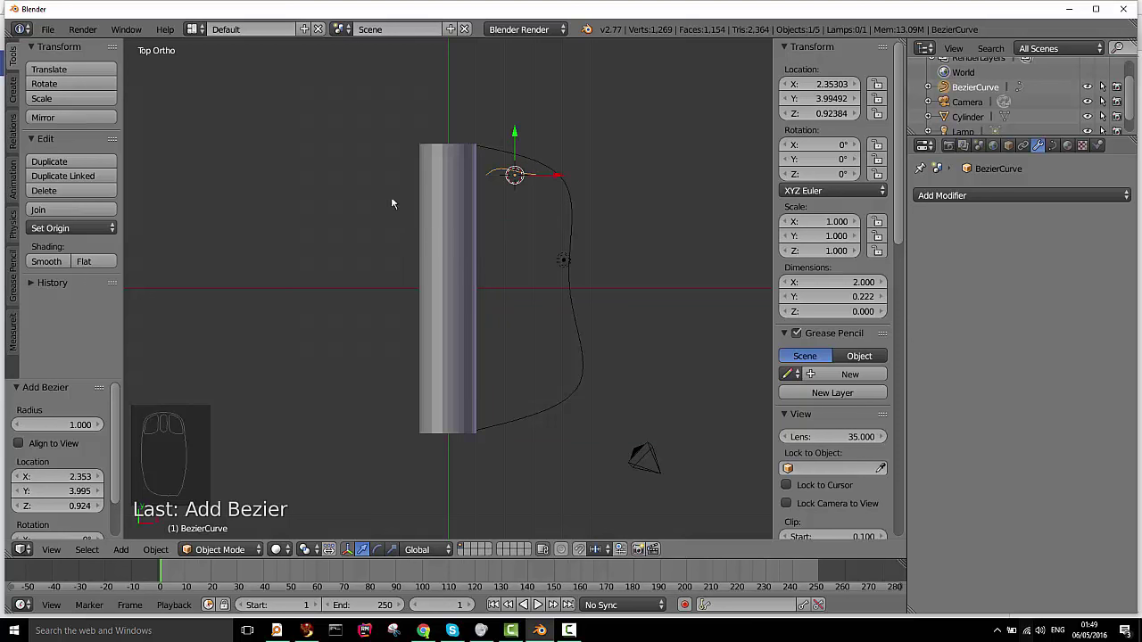
key("r")
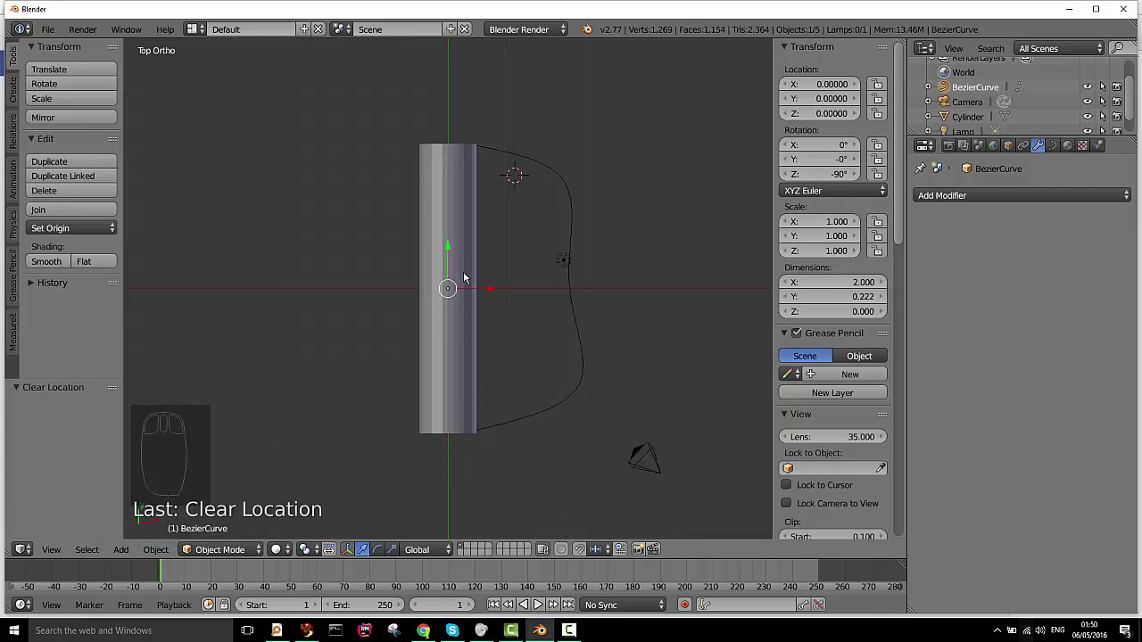
key("z")
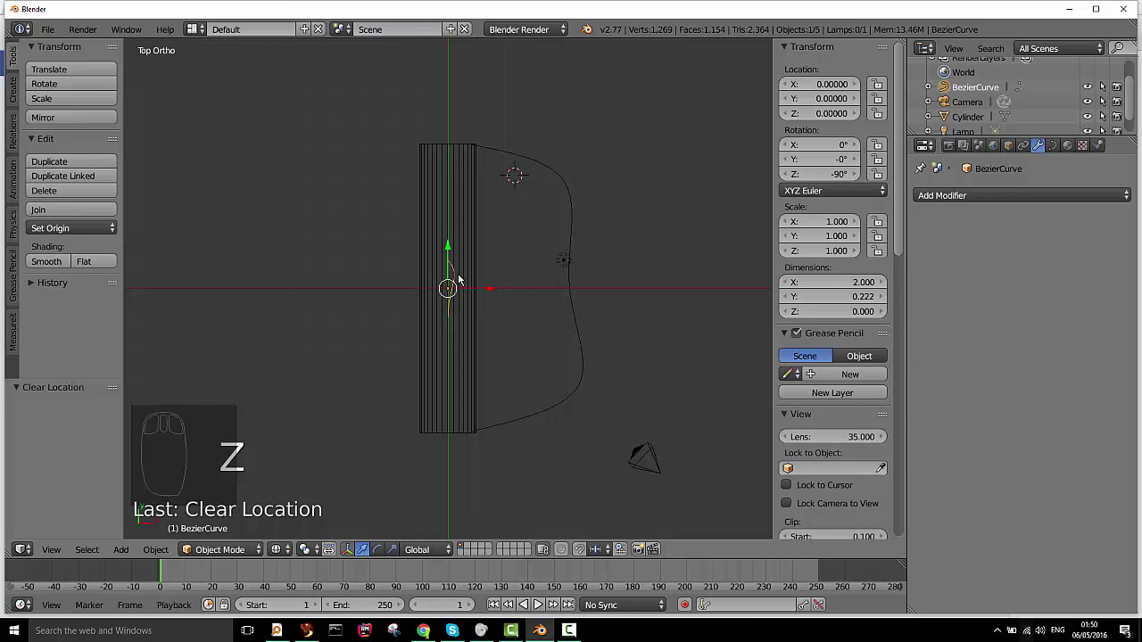
key("s")
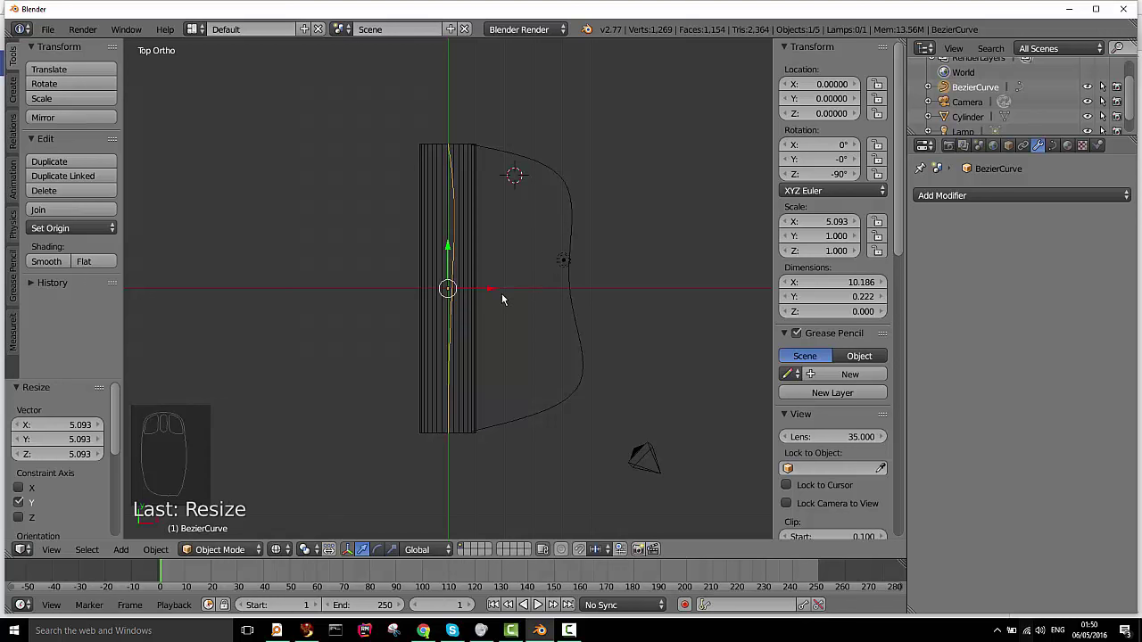
key("s")
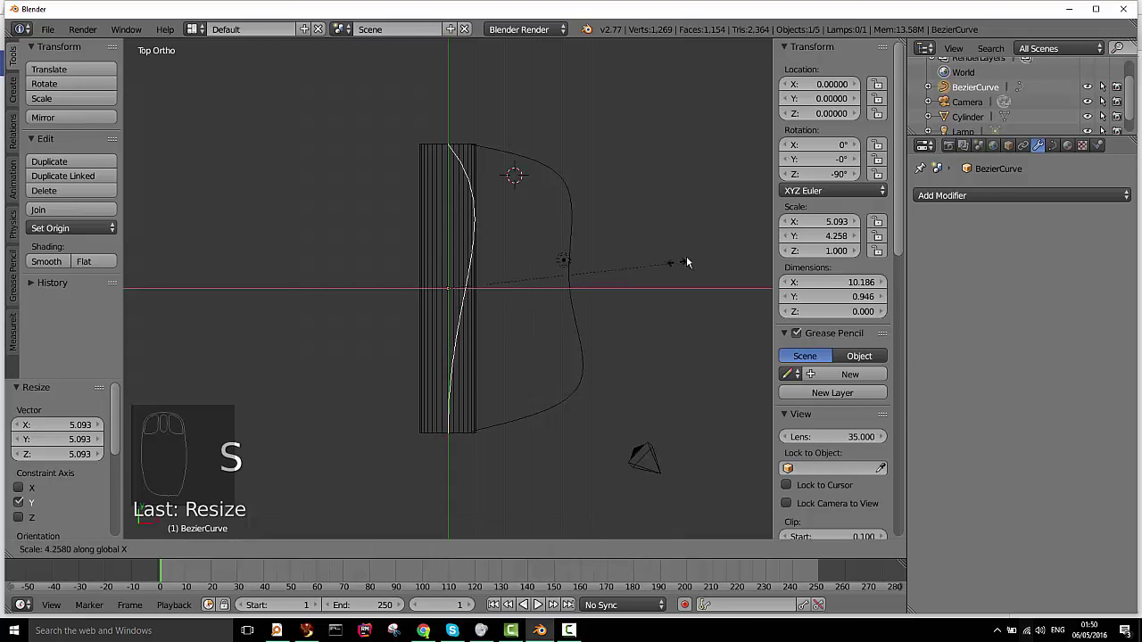
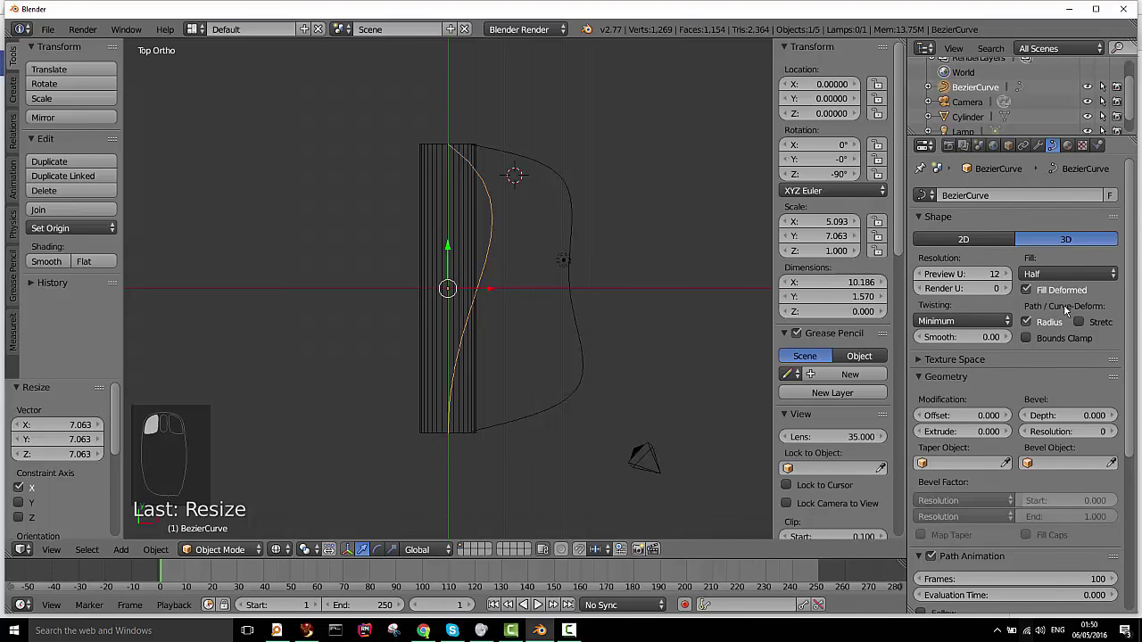
Enable Stretch and Bounds Clamp in the Bezier curve's Path/Curve-Deform settings
left_click(1087, 323)
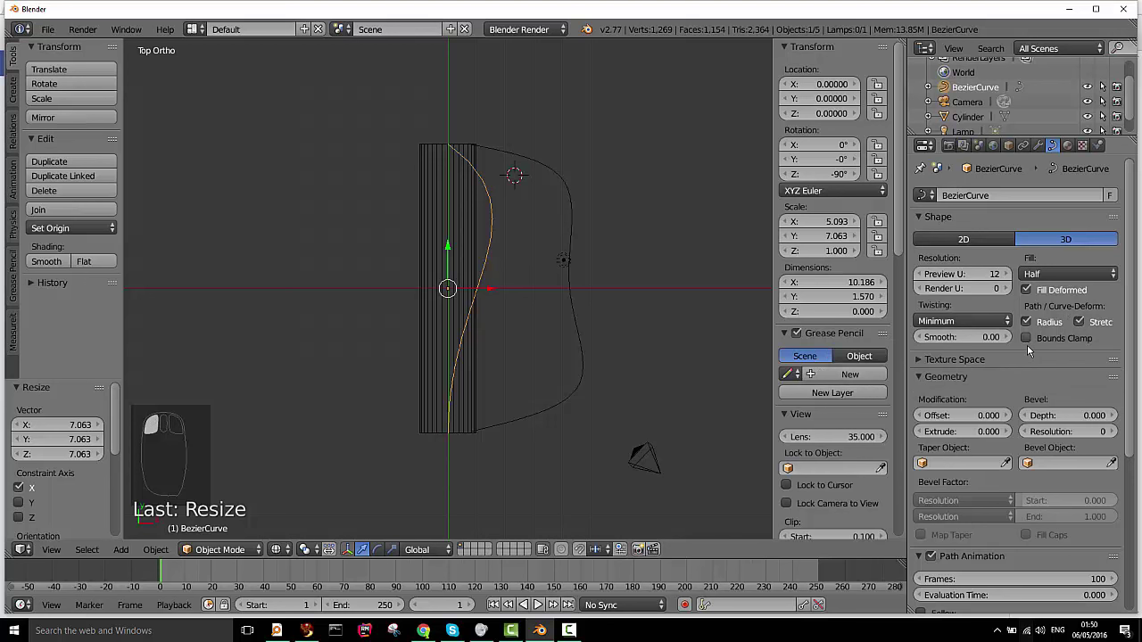
left_click(1026, 343)
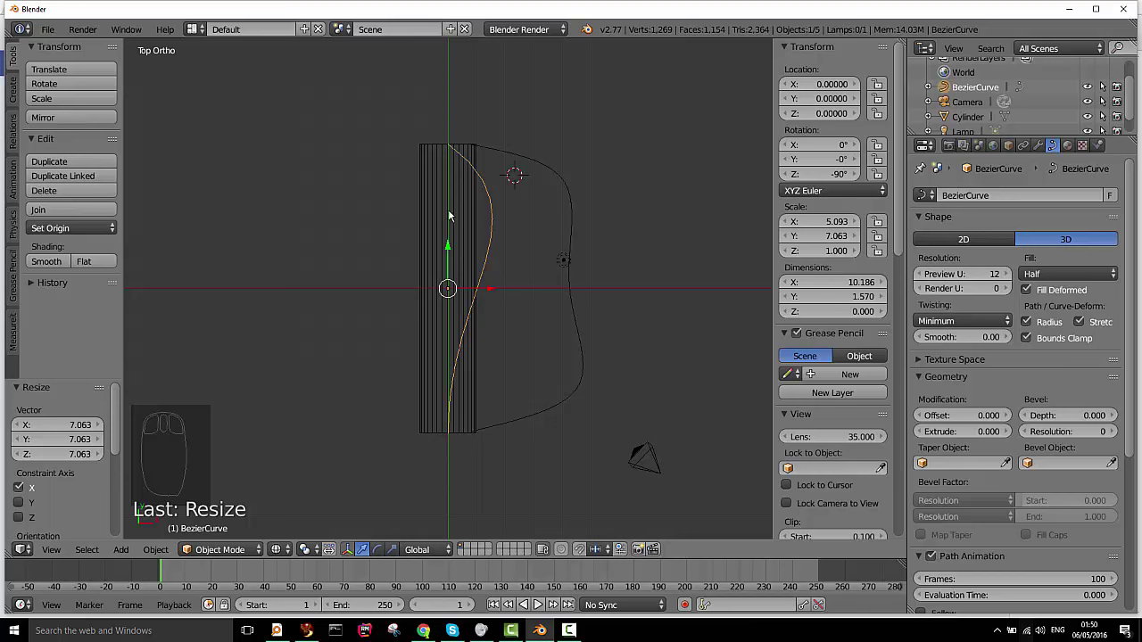
Add a Curve modifier to the cylinder targeting BezierCurve, then reselect the curve
right_click(463, 210)
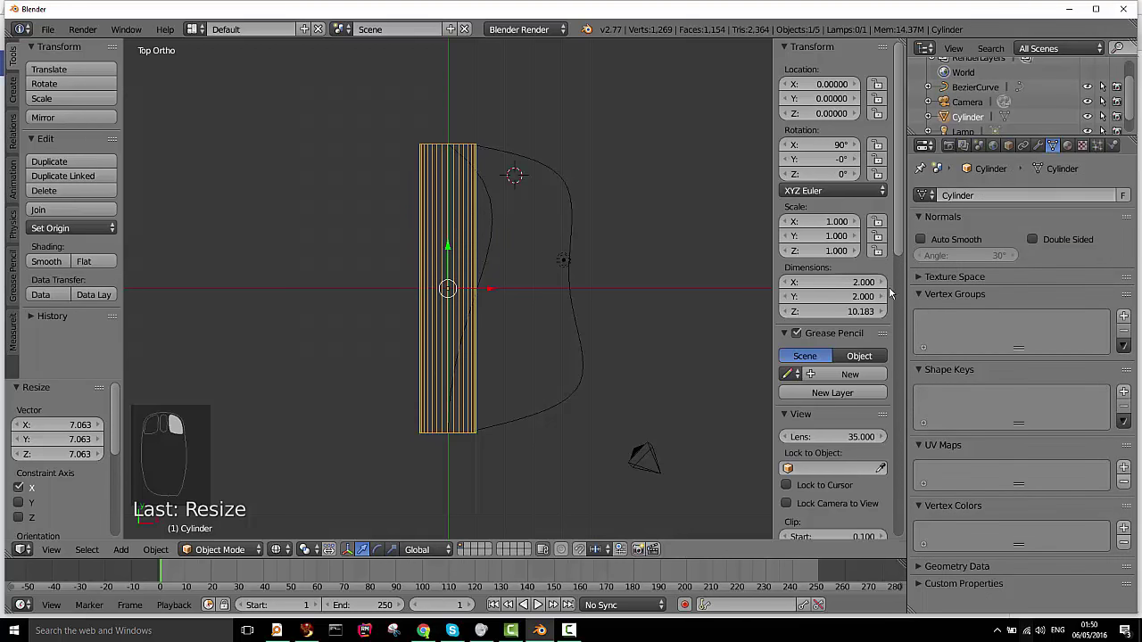
left_click_drag(1045, 148, 943, 205)
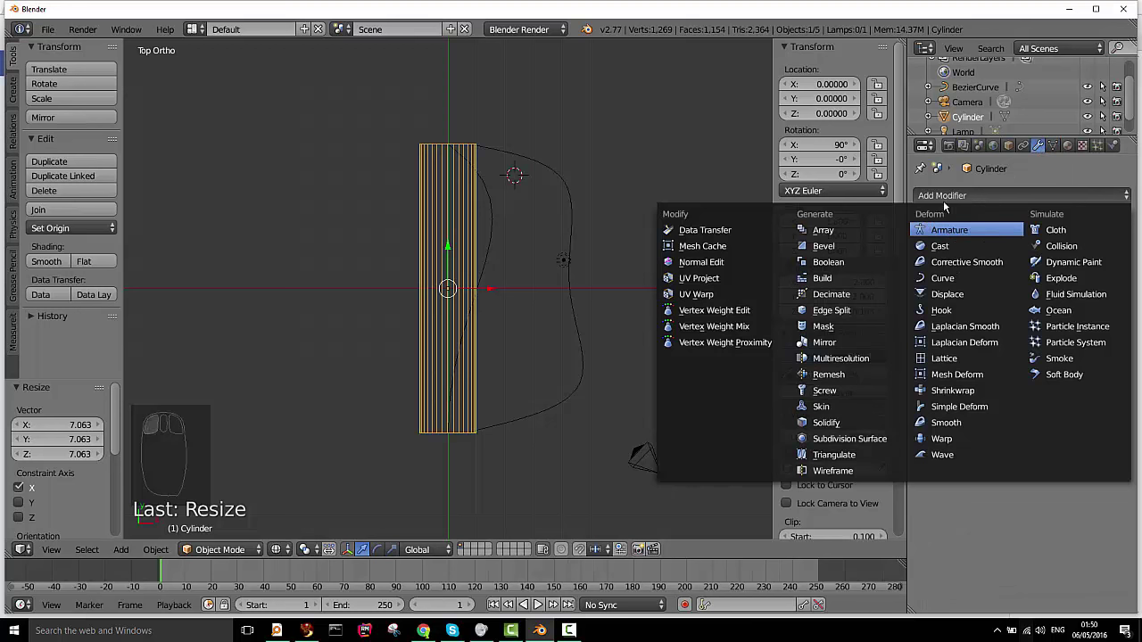
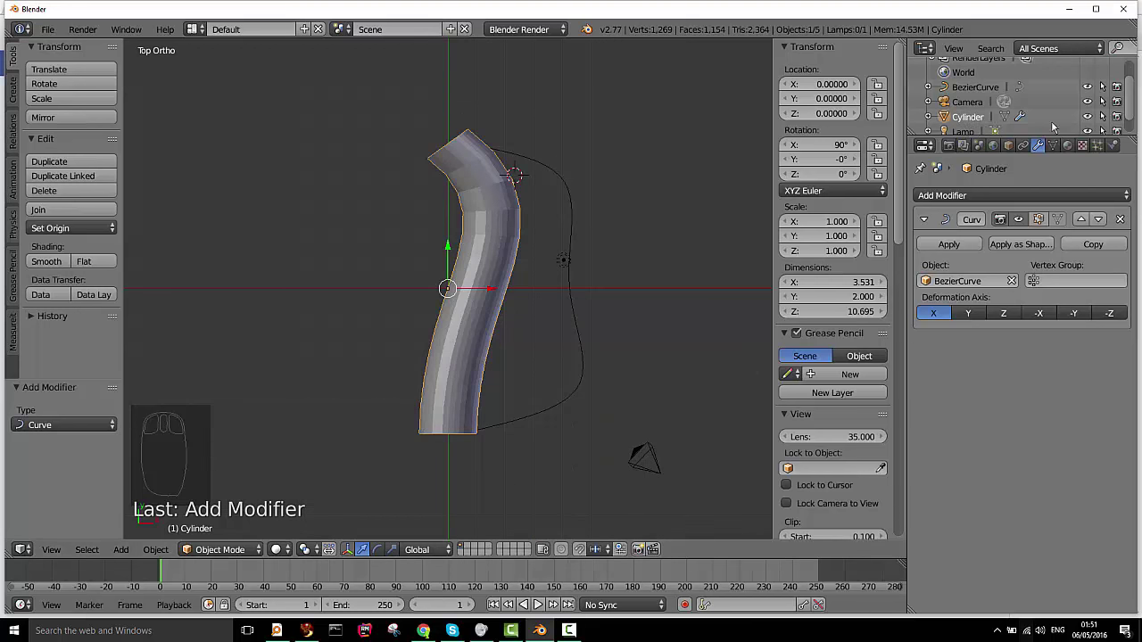
left_click(975, 87)
Edit the Bezier curve, select all points and subdivide to add a middle point
key("z")
key("Tab")
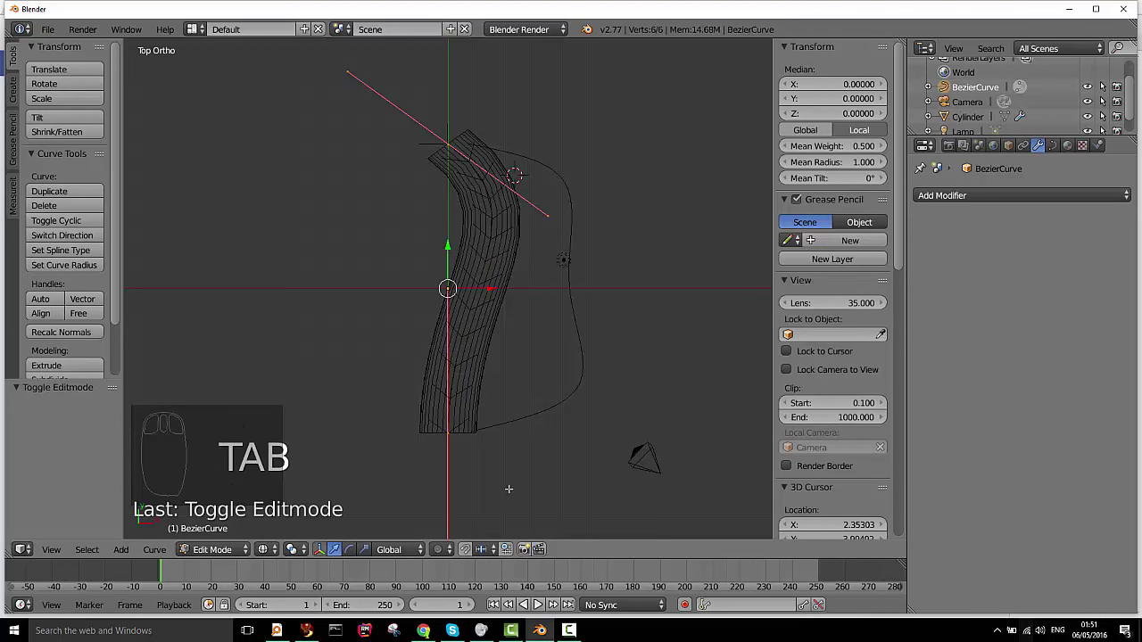
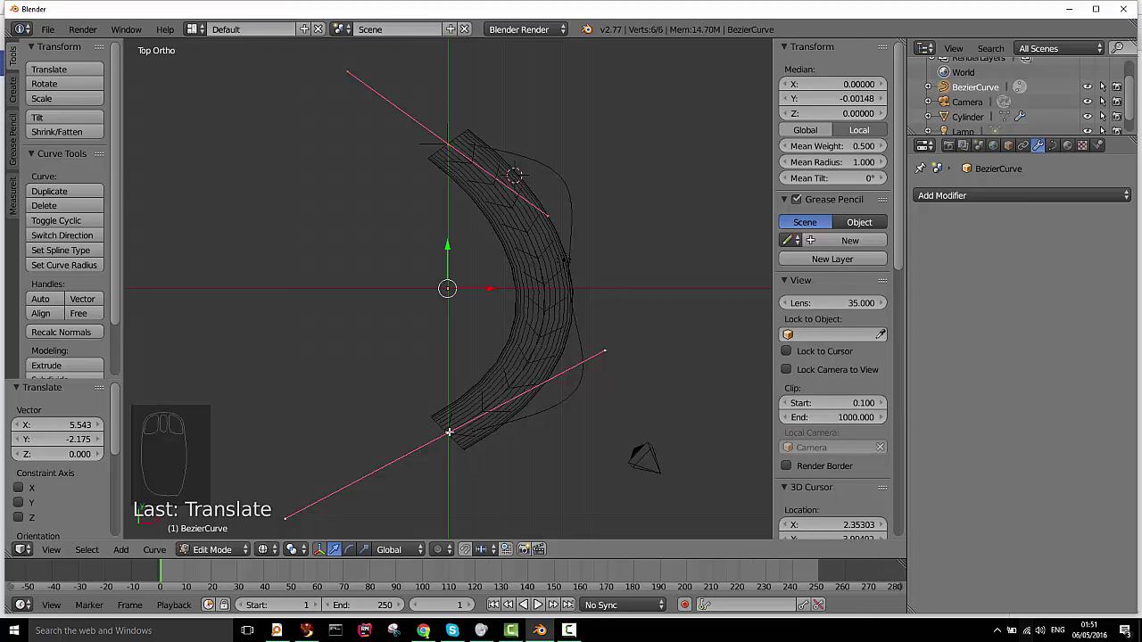
key("w")
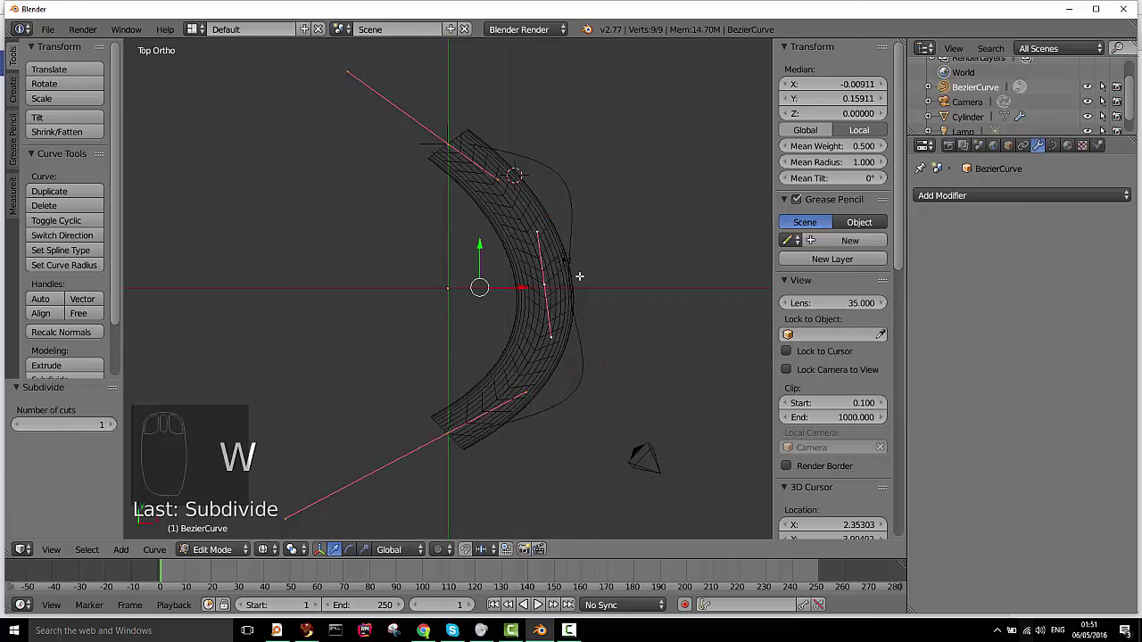
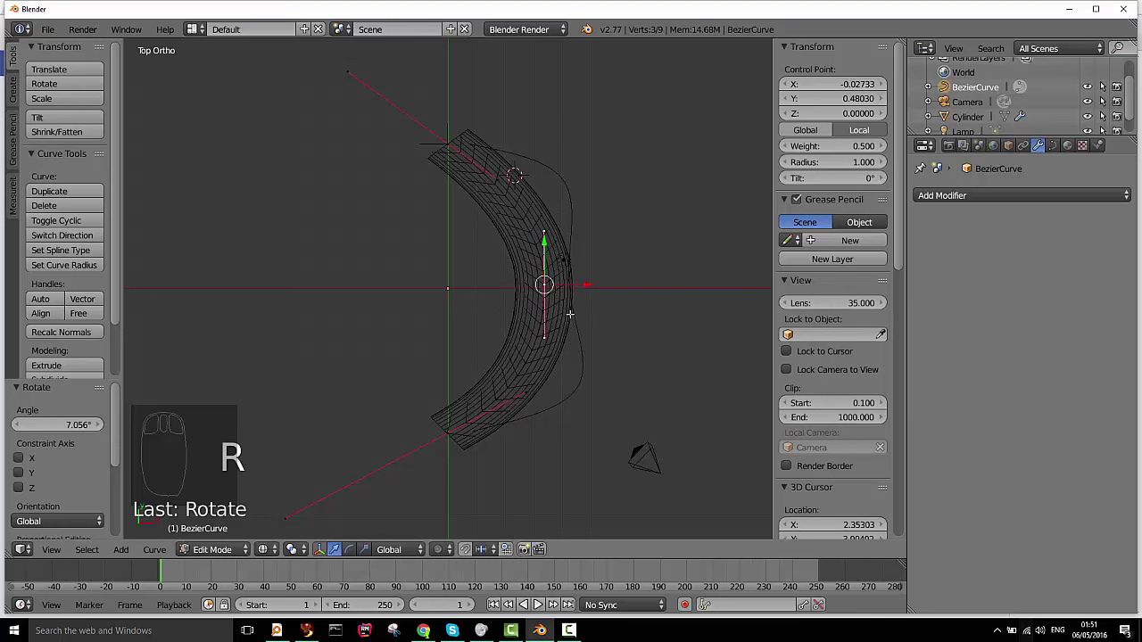
Move and rotate the middle point's handles into an S, viewing the pipe in solid shading
key("g")
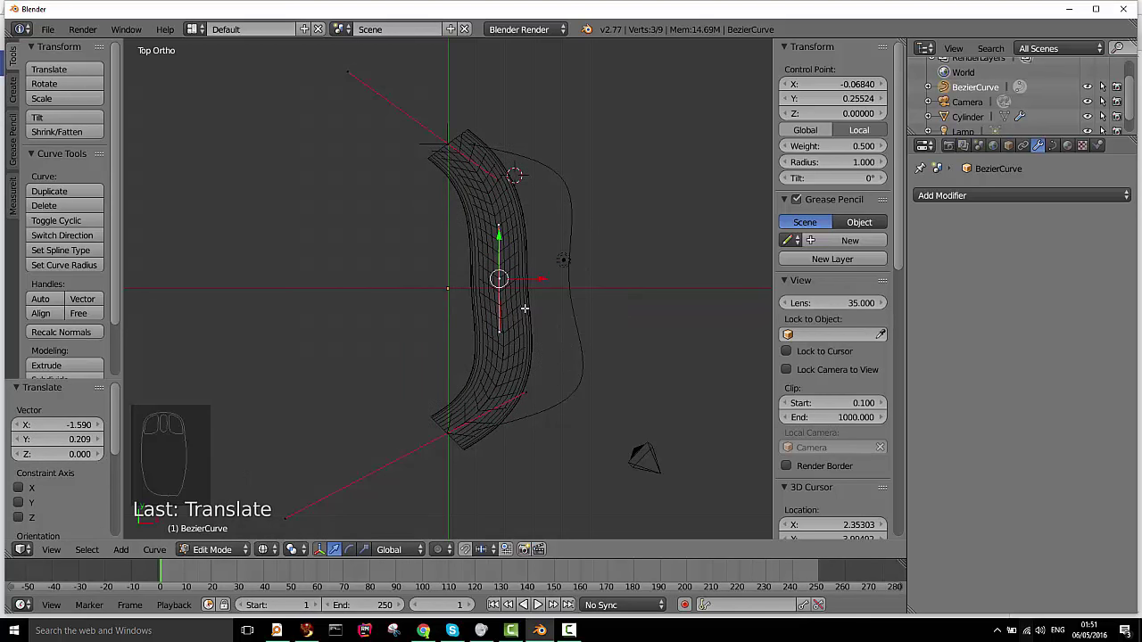
key("r")
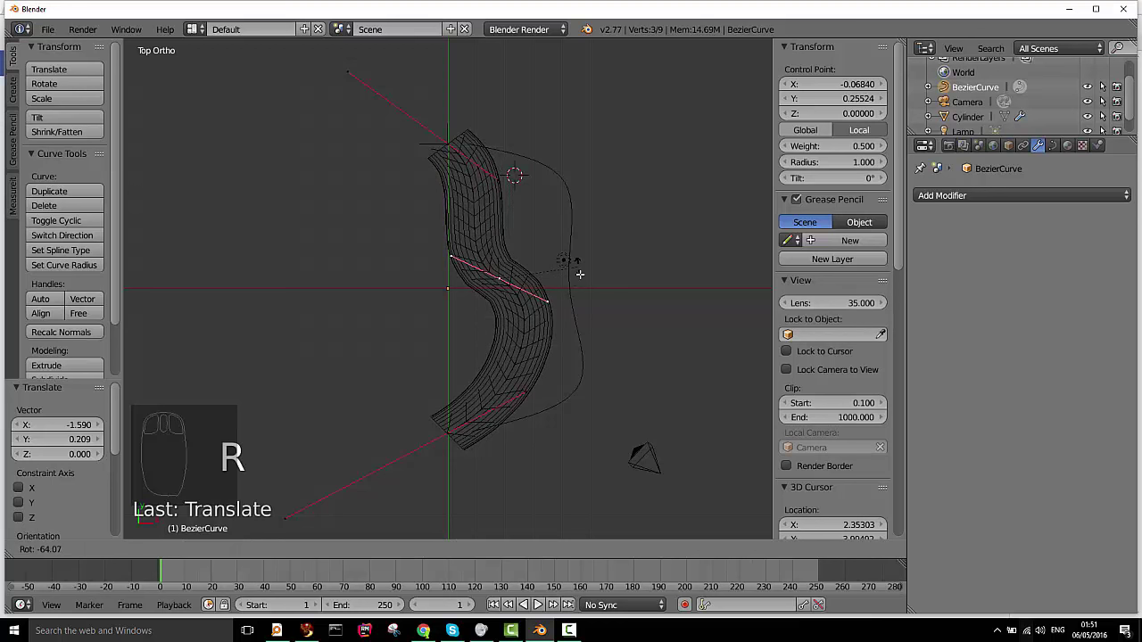
key("z")
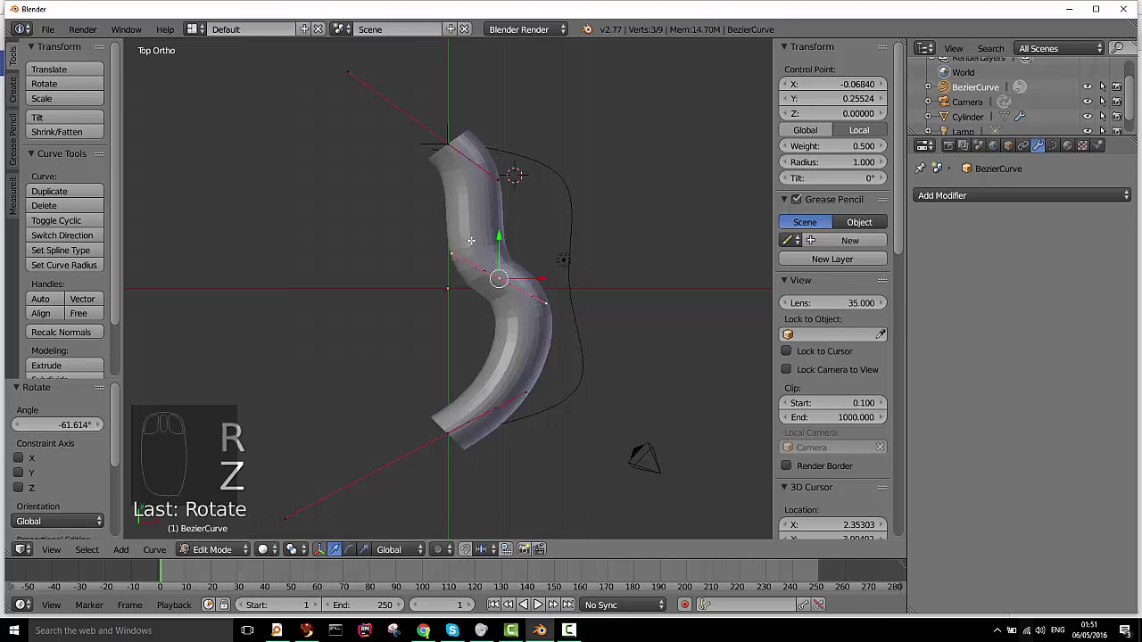
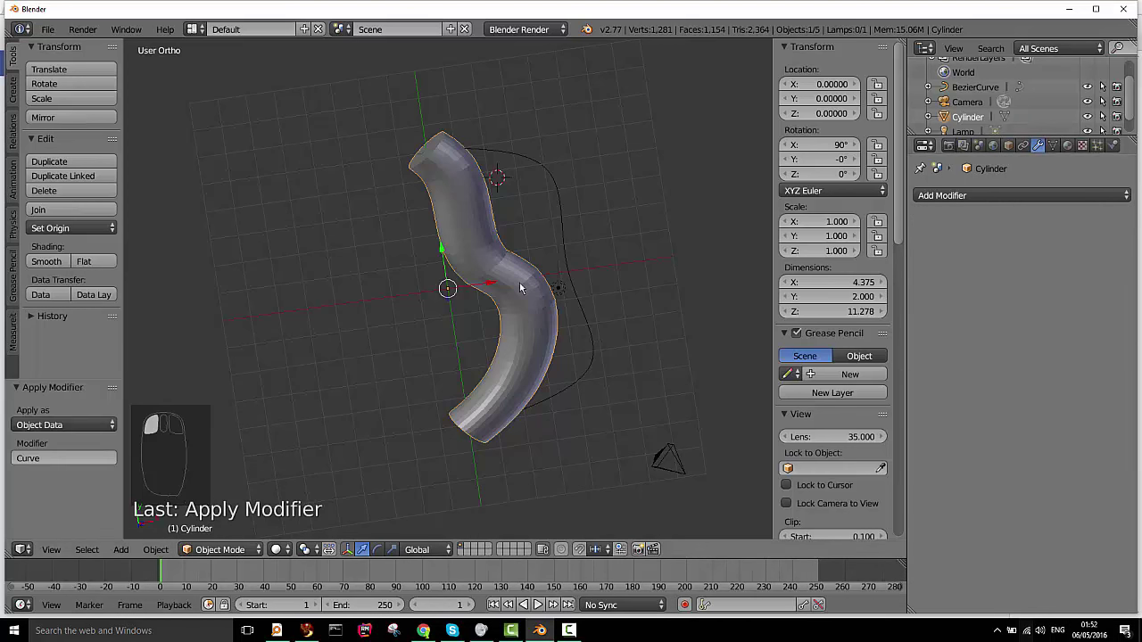
Enter Edit Mode on the S-shaped pipe and select every vertex
key("Tab")
key("a")
key("a")
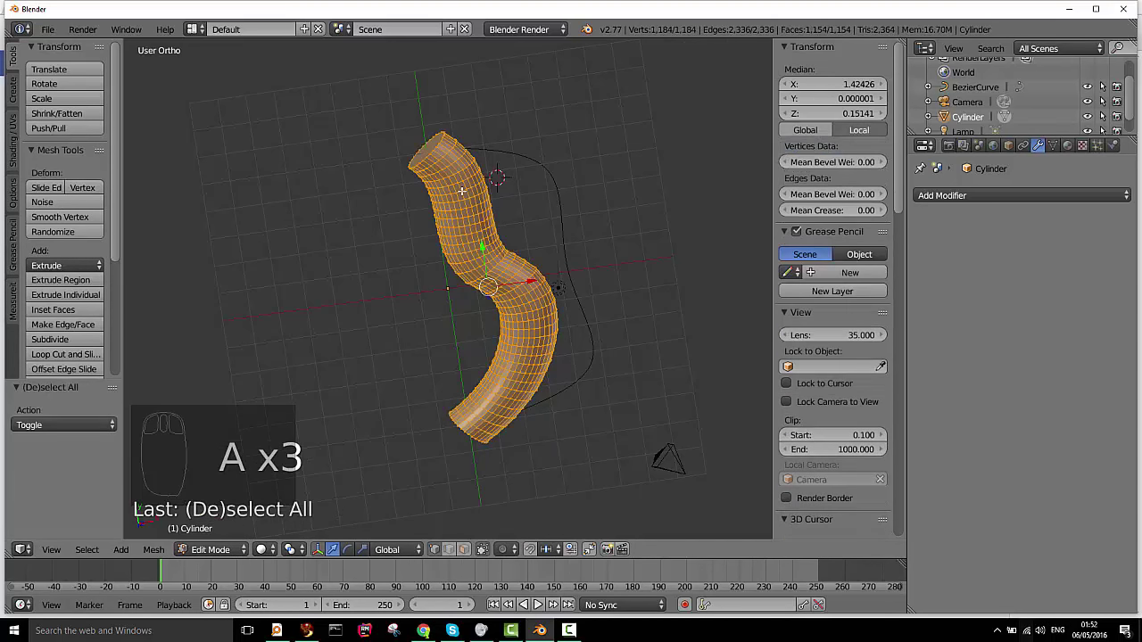
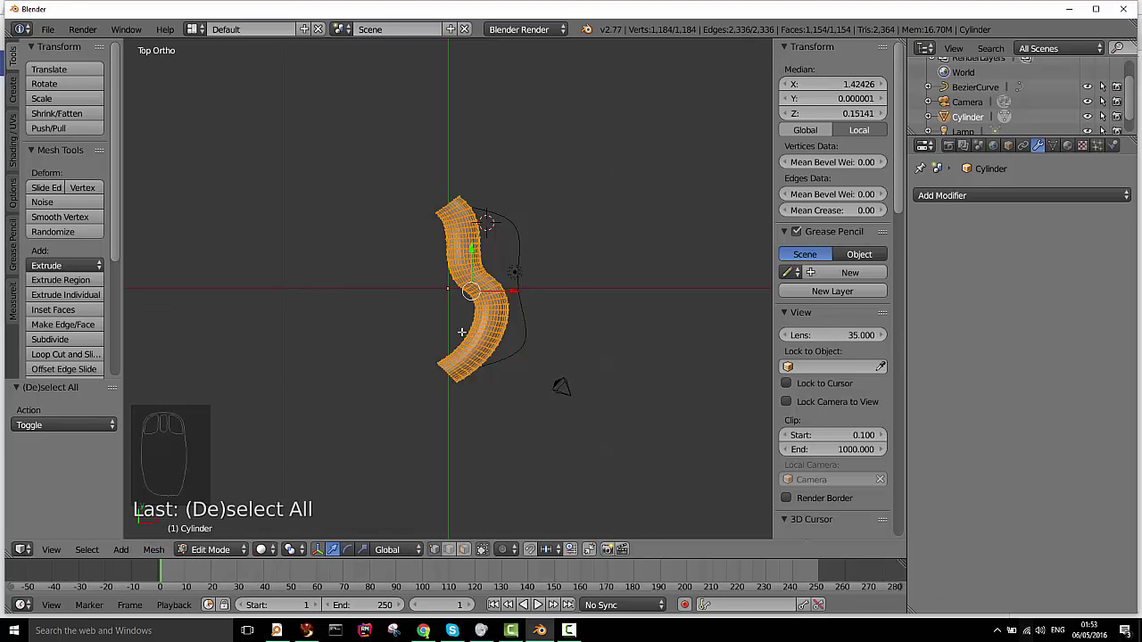
Return to Object Mode and orbit the view to inspect the finished S-shaped pipe
key("Tab")
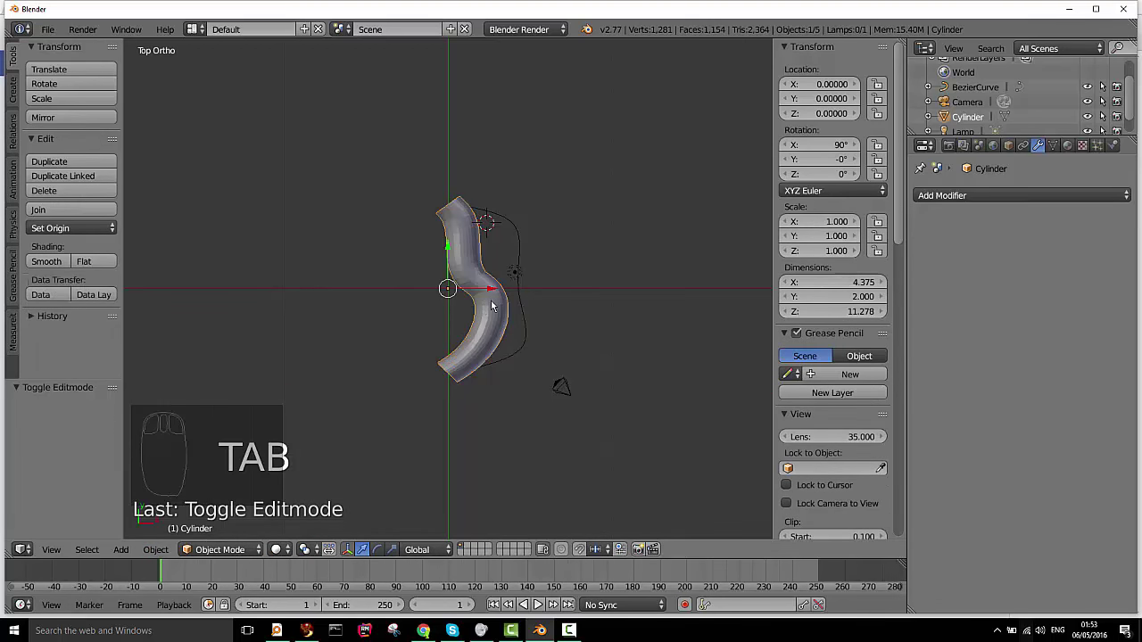
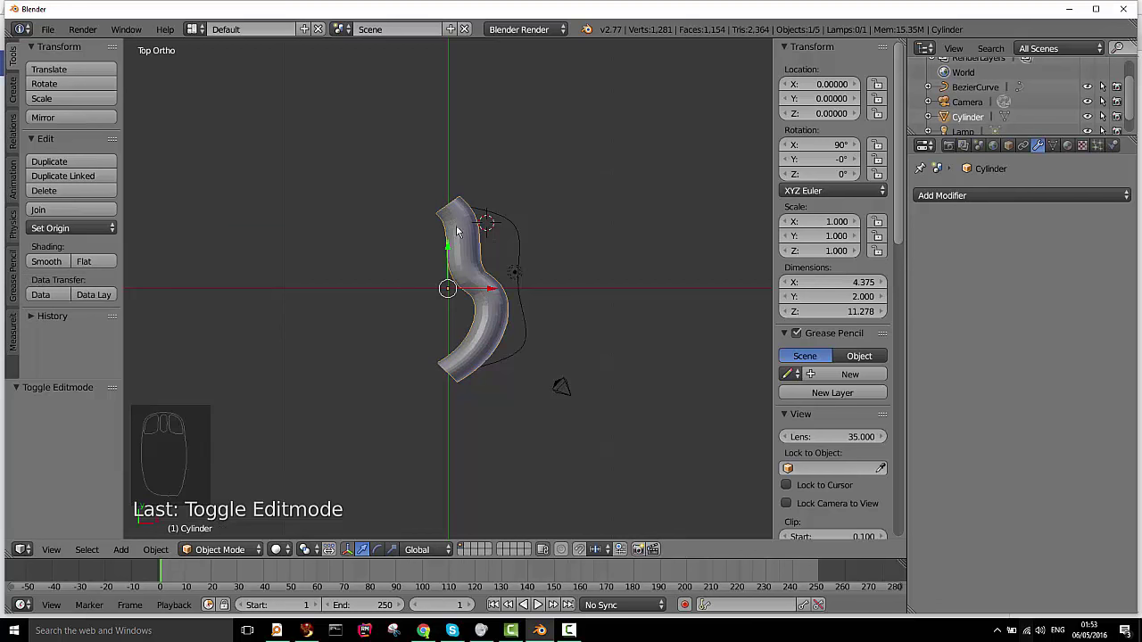
left_click_drag(484, 346, 482, 304)
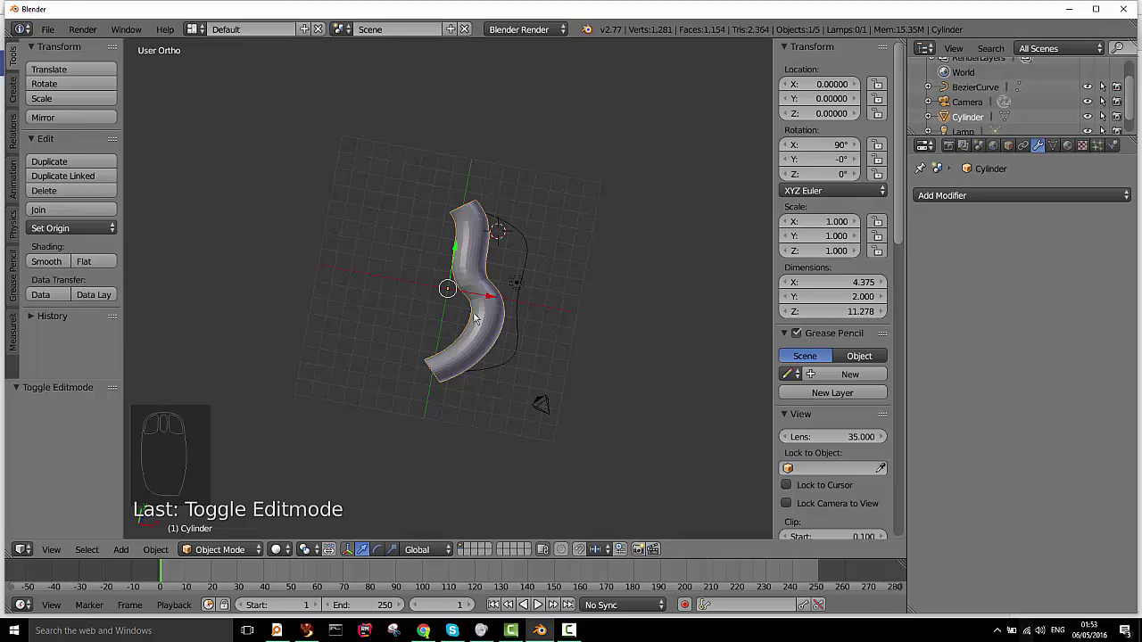
left_click_drag(476, 289, 484, 311)
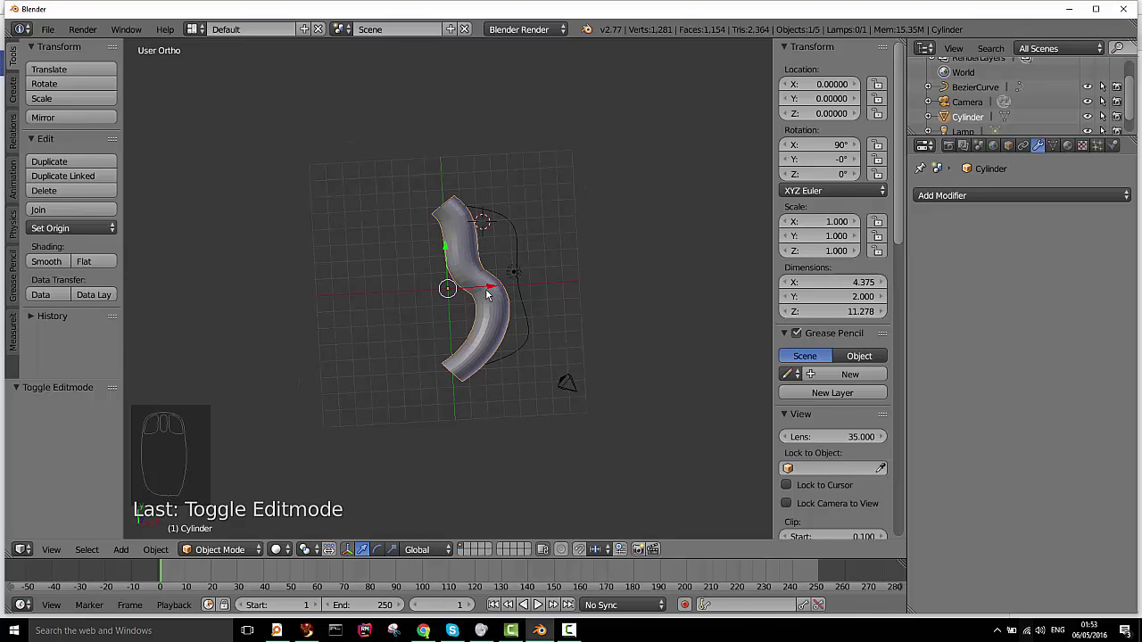